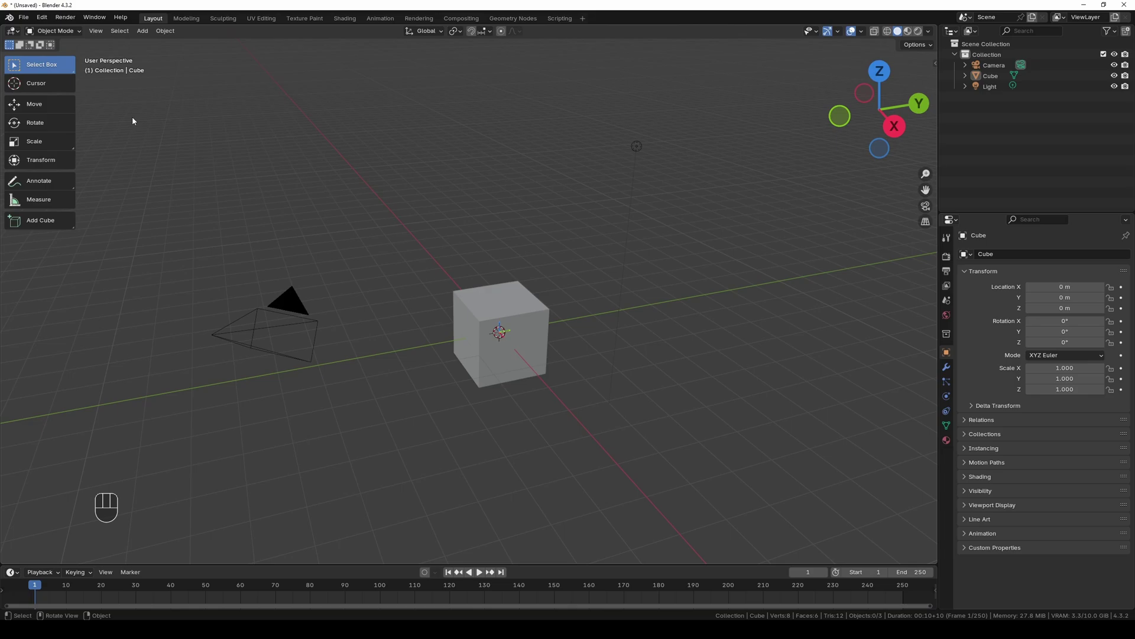
# - Drag the 3D cursor off the origin with the Cursor tool, constraining its move to the Y axis
pyautogui.press('t')
pyautogui.press('t')
pyautogui.click(46, 87)
pyautogui.click(505, 340)
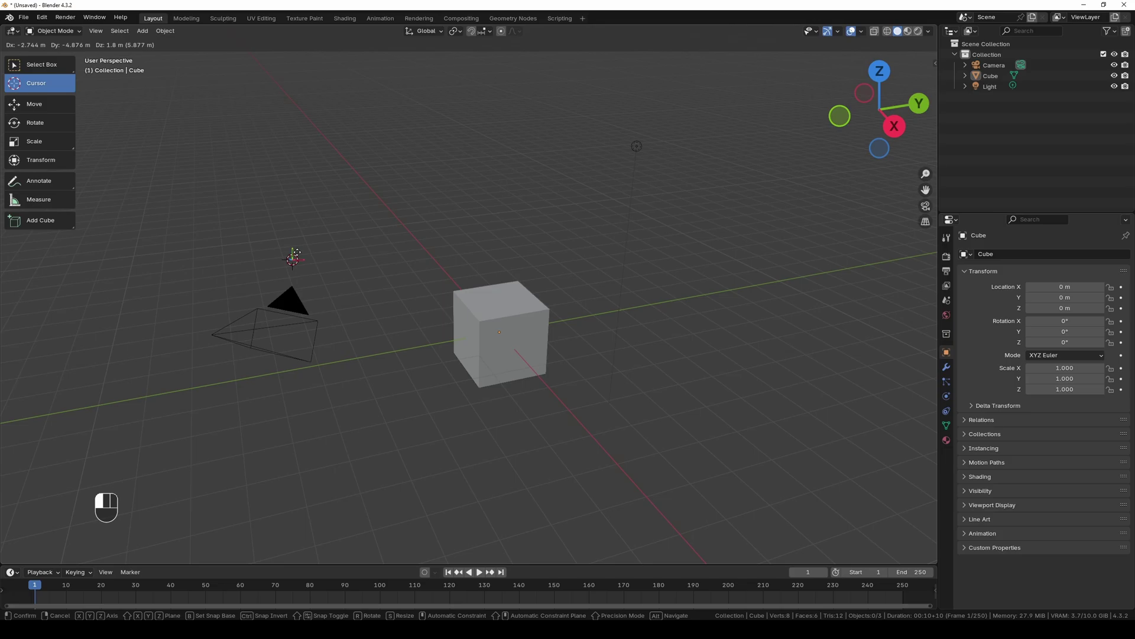
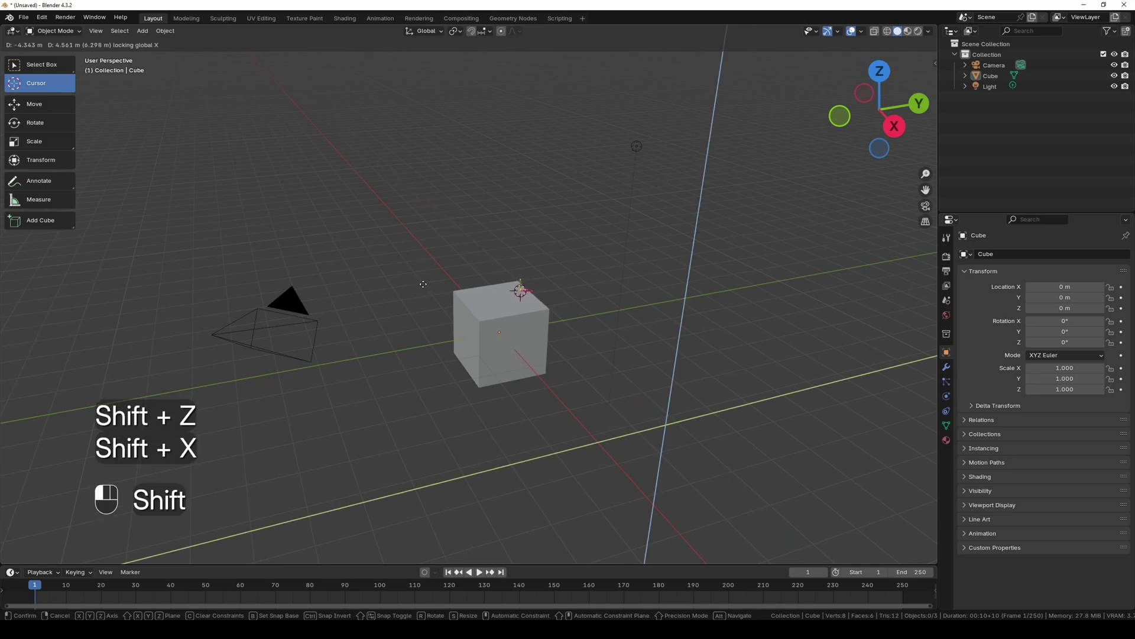
pyautogui.press('shift+y')
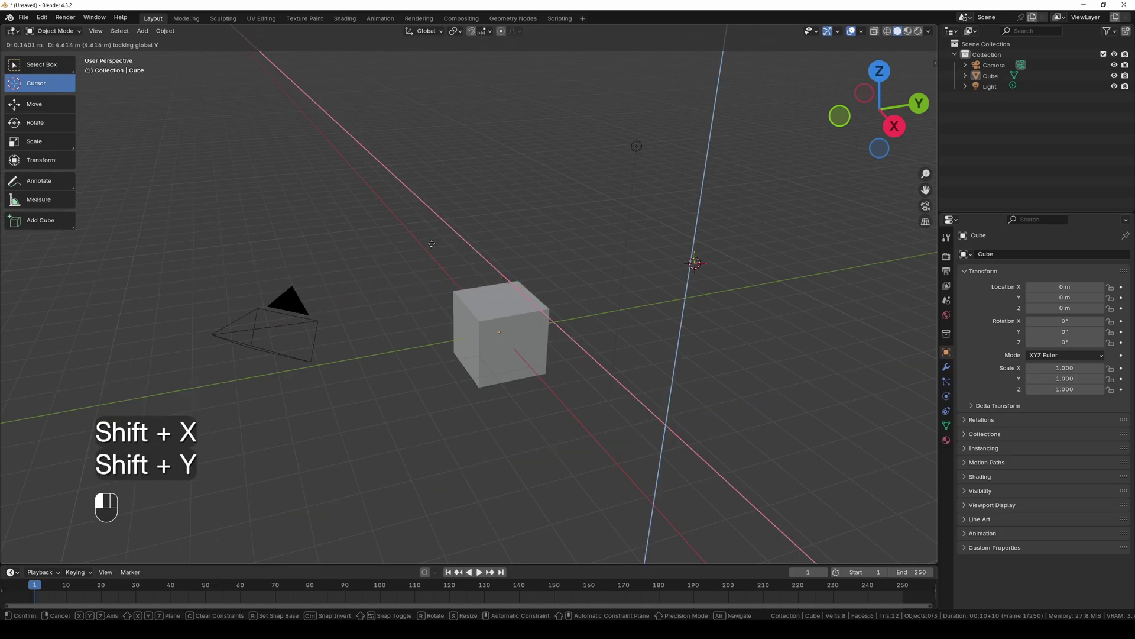
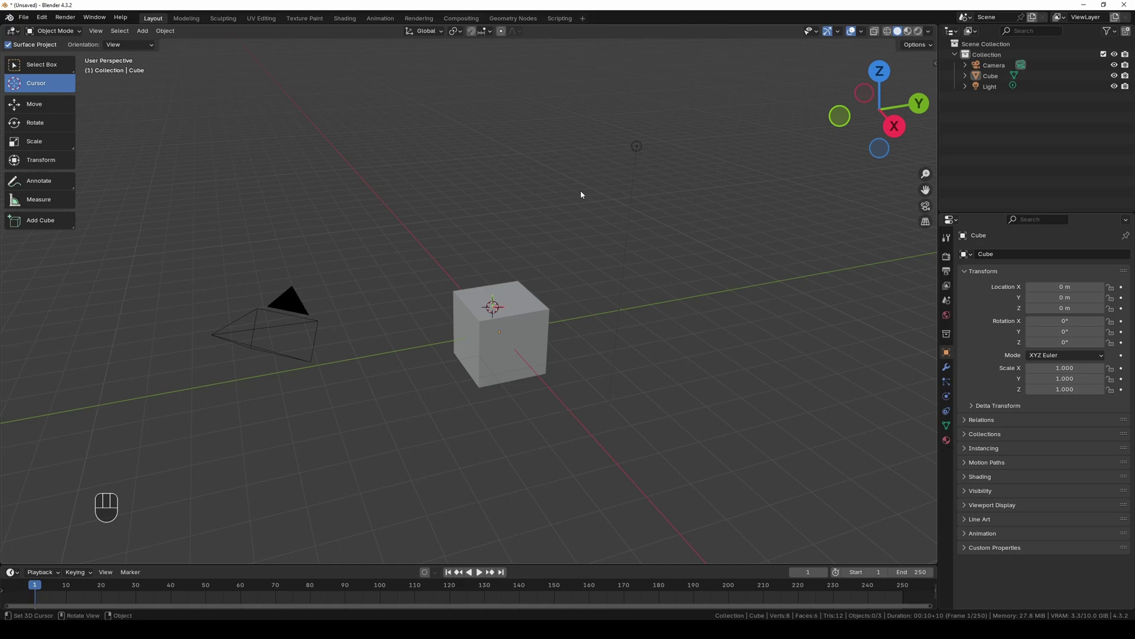
# - Reset the 3D cursor to the world origin from the sidebar's View > 3D Cursor panel
pyautogui.press('n')
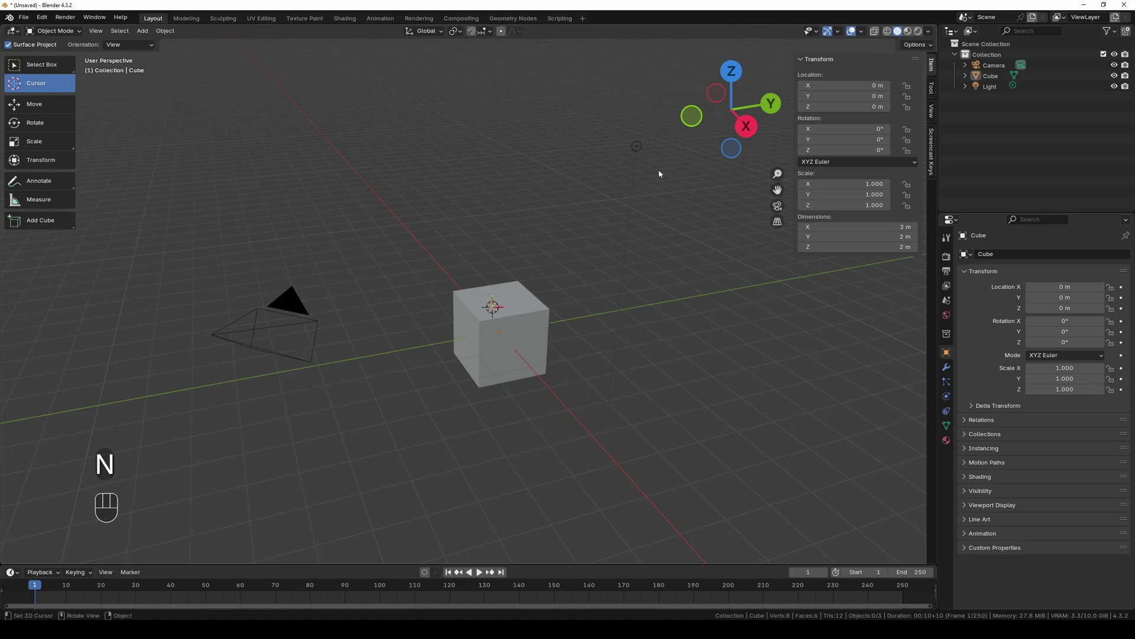
pyautogui.click(935, 120)
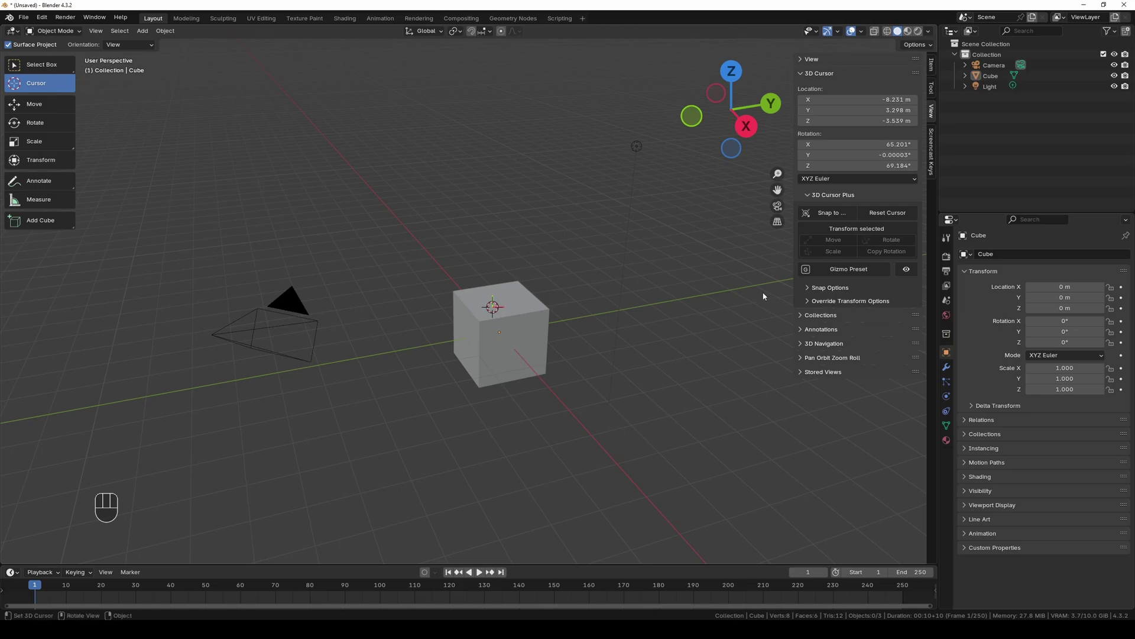
pyautogui.click(896, 213)
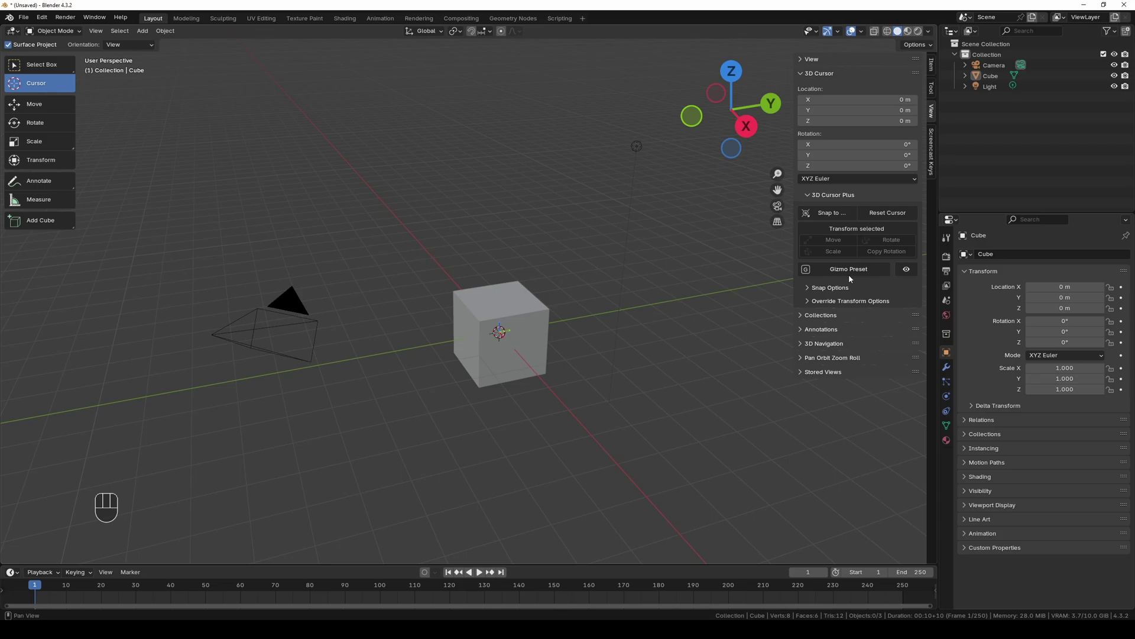
# - Show the 3D cursor's axis arrows and slide it along the Y axis
pyautogui.click(863, 276)
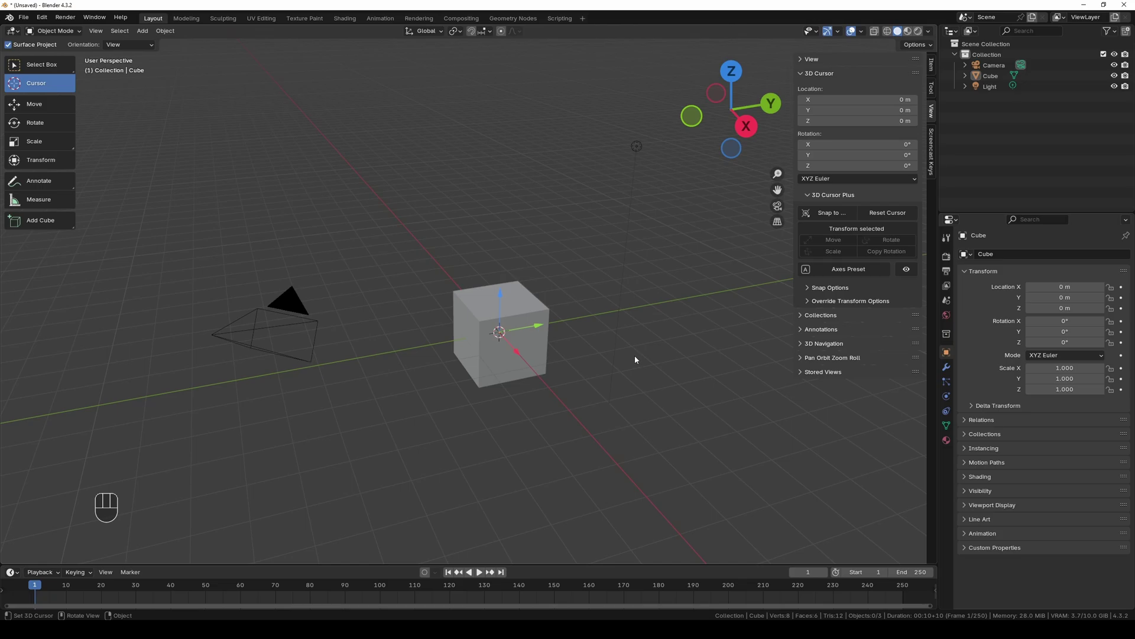
pyautogui.click(519, 331)
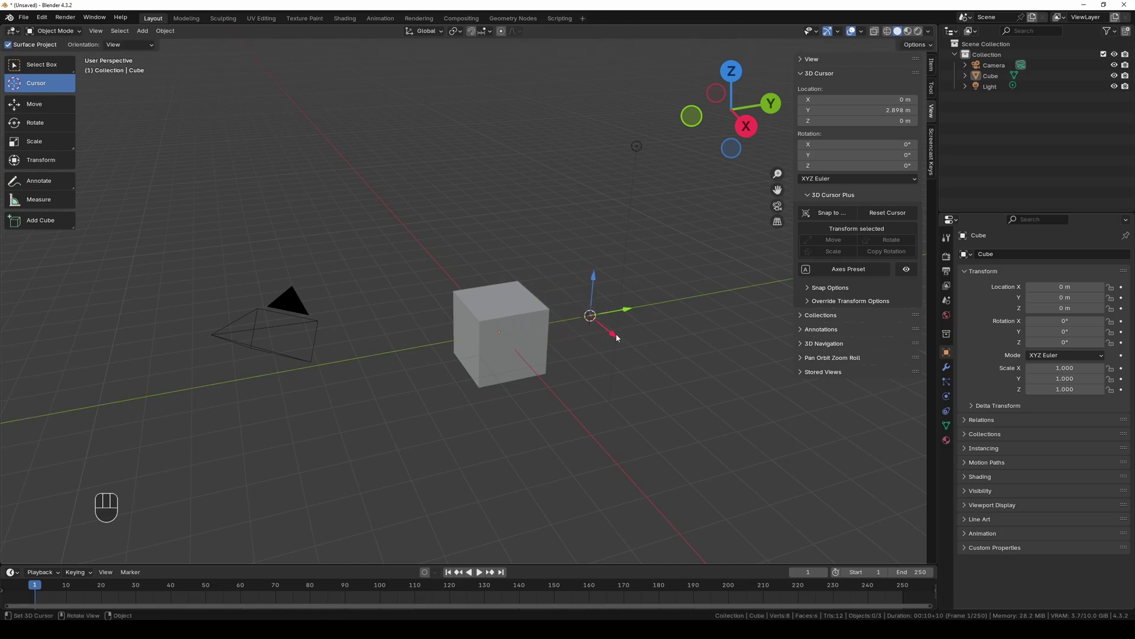
pyautogui.click(616, 336)
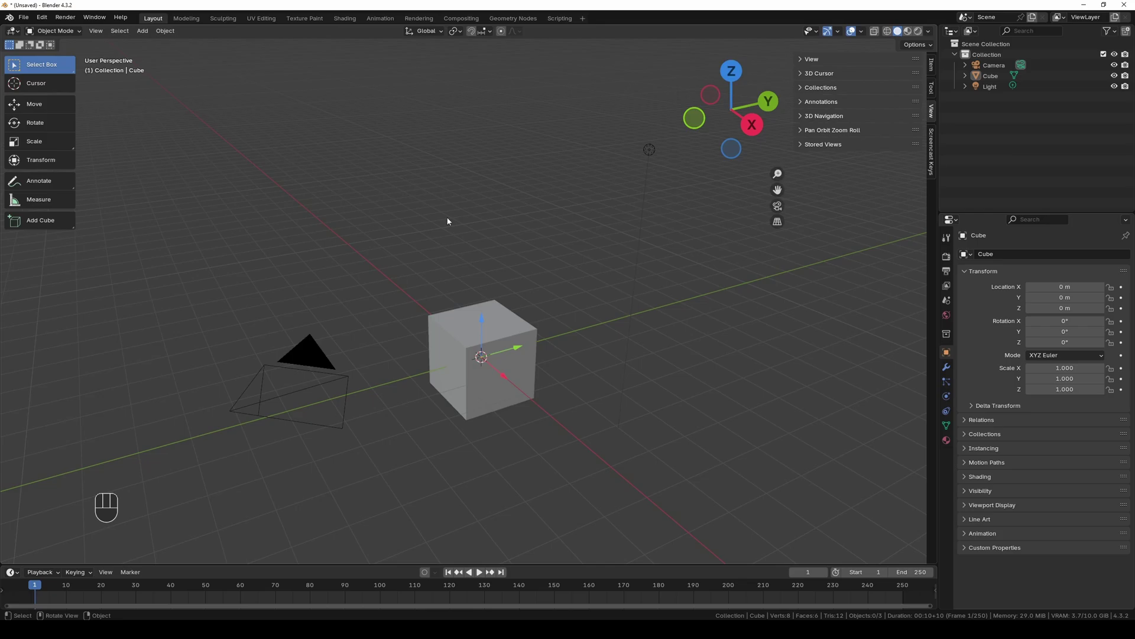
# - Select the cube and expand the sidebar's 3D Navigation panel
pyautogui.click(568, 215)
pyautogui.press('n')
pyautogui.press('n')
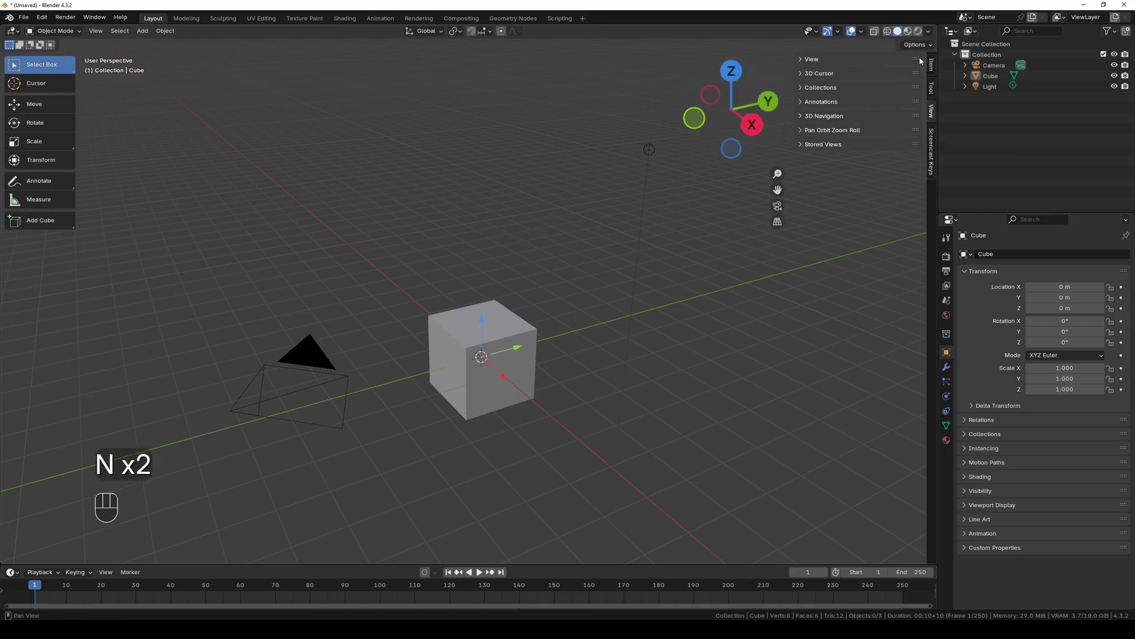
pyautogui.click(933, 115)
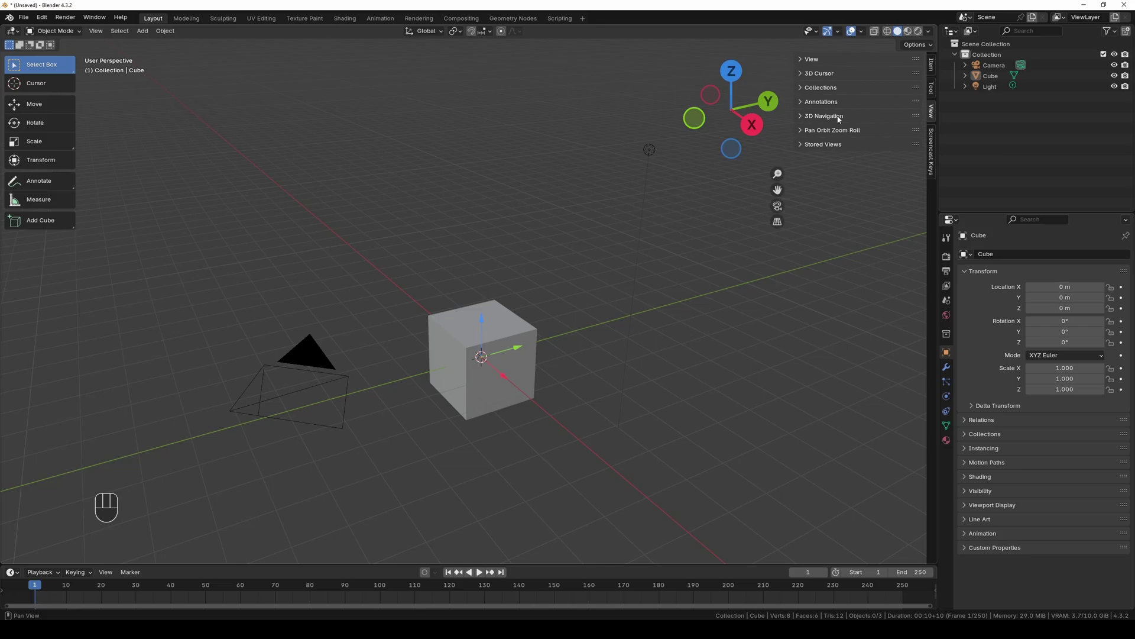
pyautogui.click(839, 120)
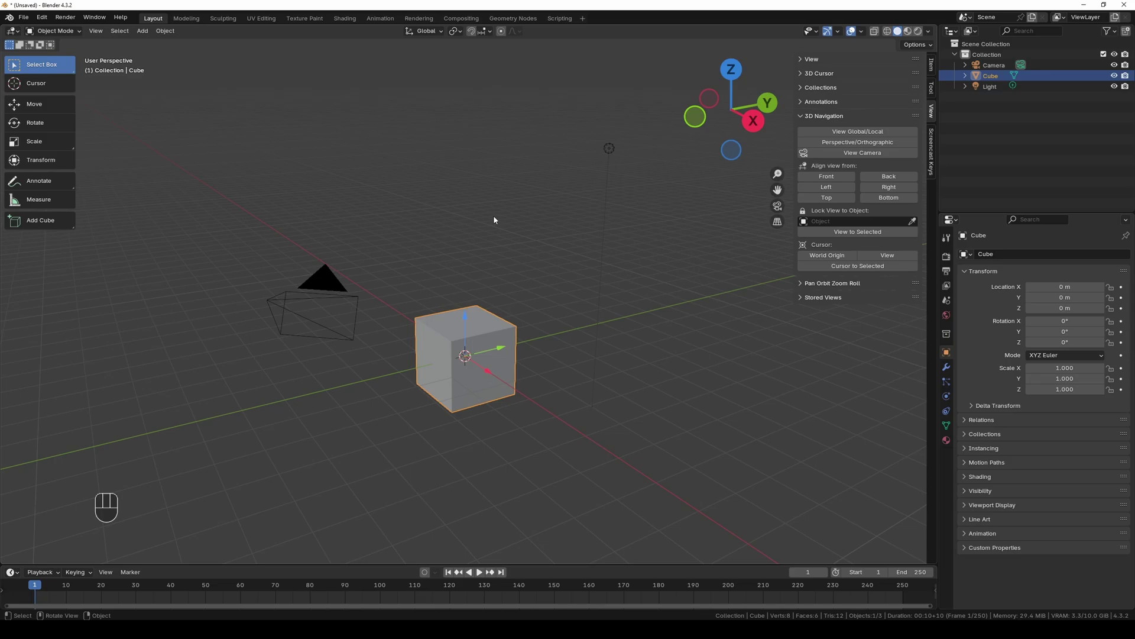
# - Toggle into and out of the scene camera view with Numpad 0
pyautogui.press('KP_0')
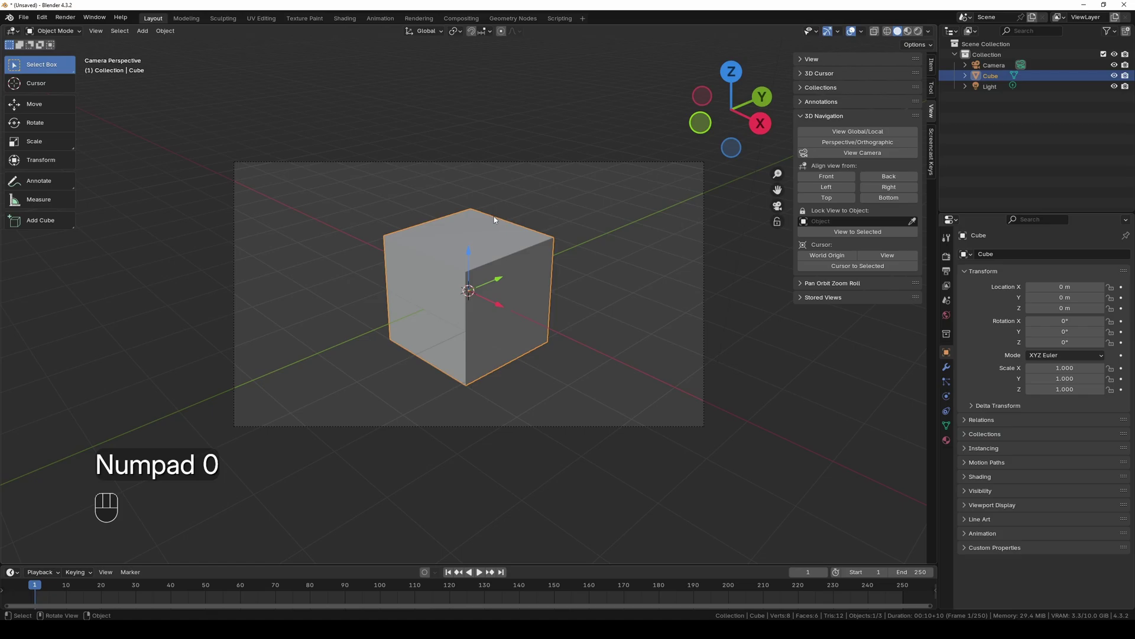
pyautogui.press('KP_0')
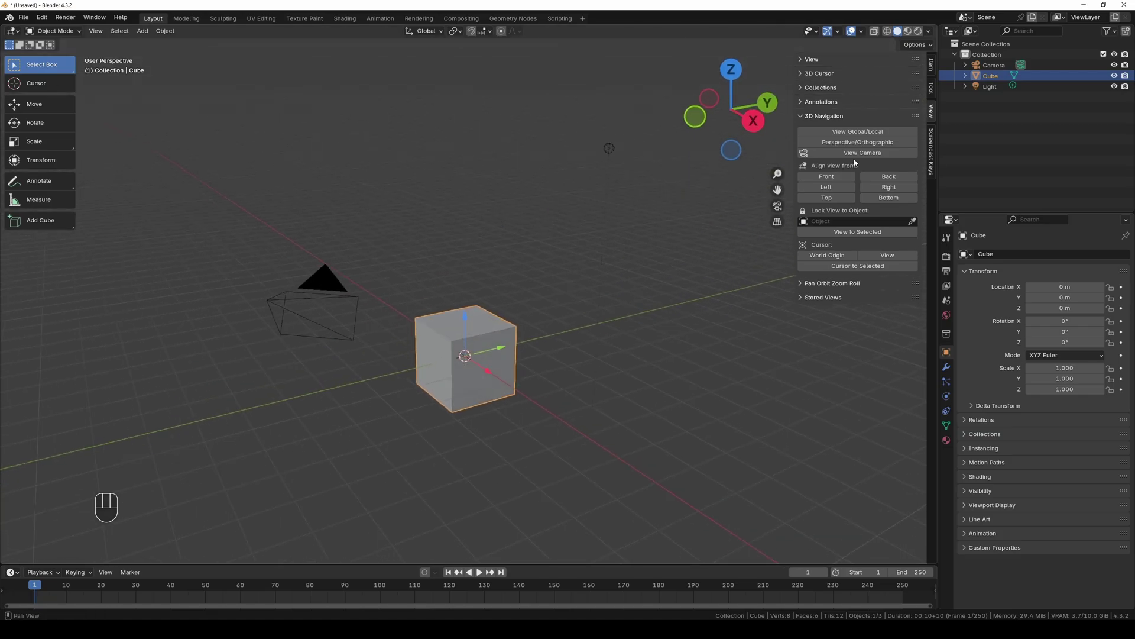
pyautogui.click(862, 159)
pyautogui.click(862, 159)
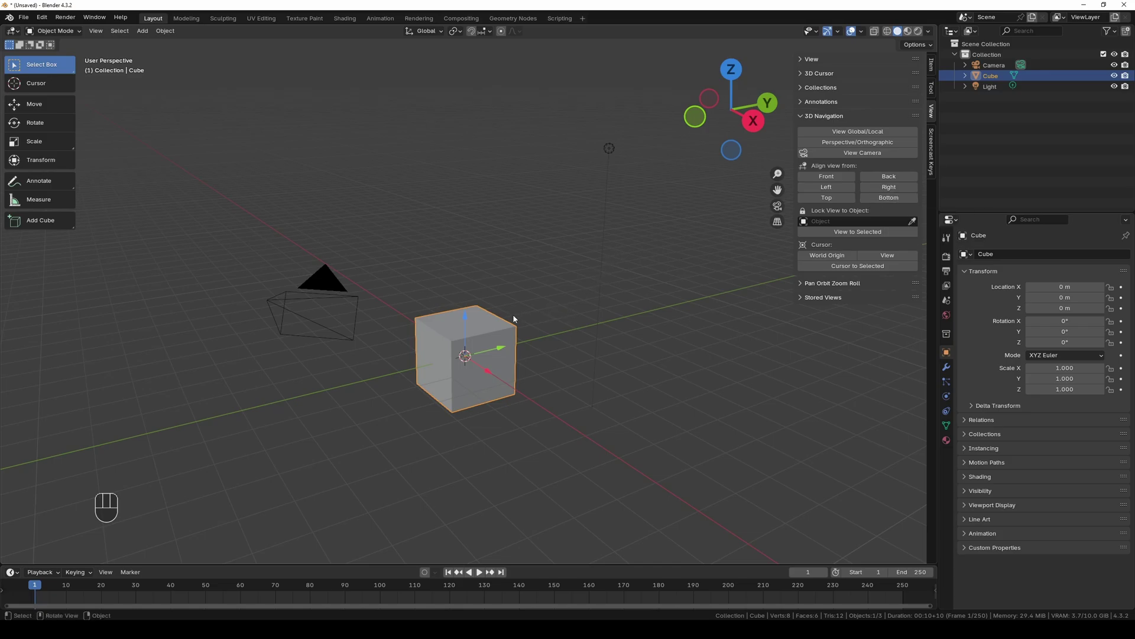
pyautogui.click(489, 333)
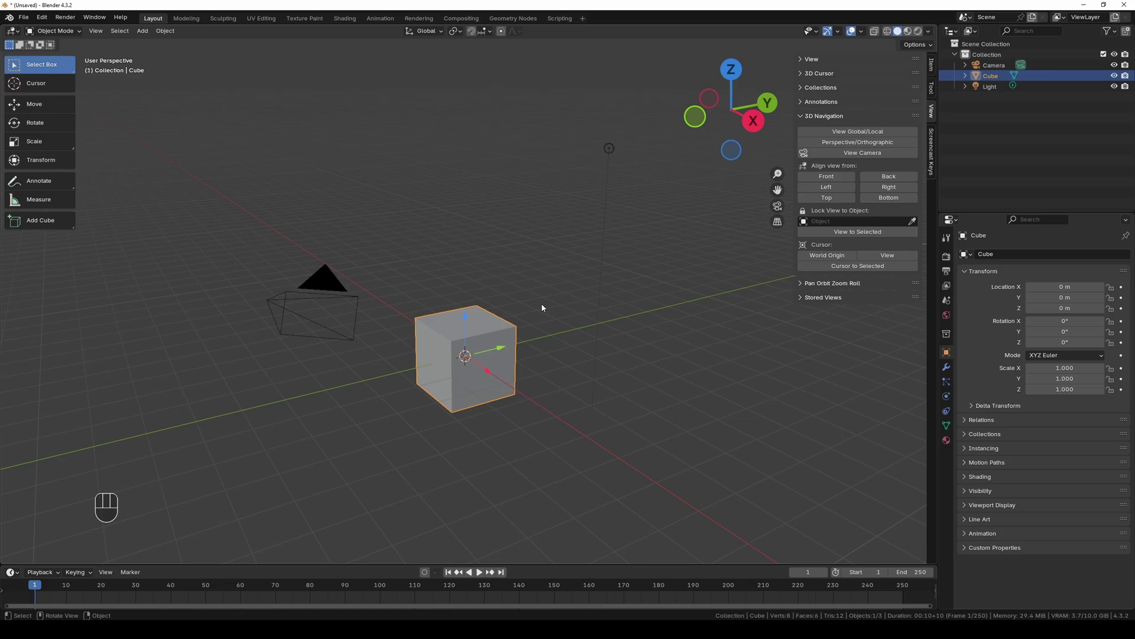
# - View the cube from front, back, right, left, top and bottom with the numpad keys
pyautogui.press('KP_1')
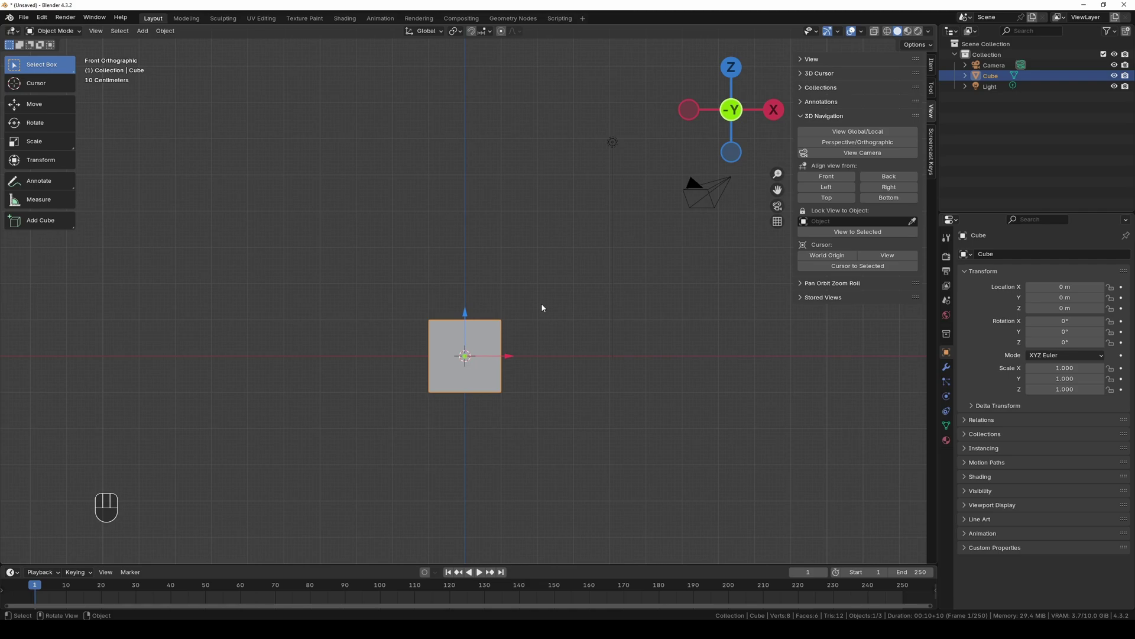
pyautogui.press('KP_9')
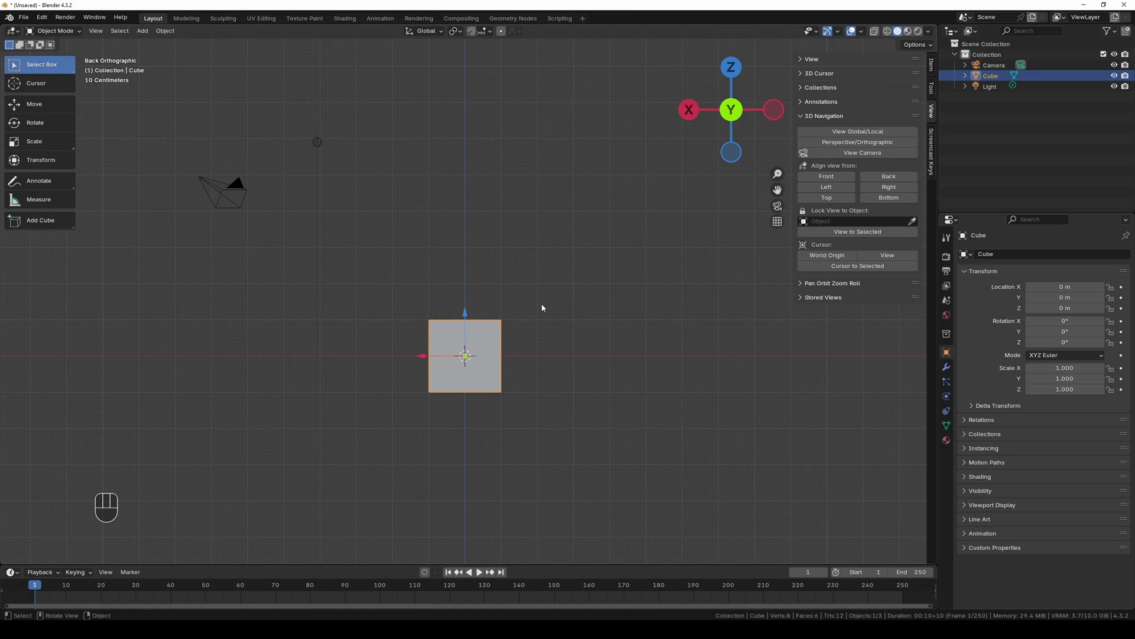
pyautogui.press('KP_3')
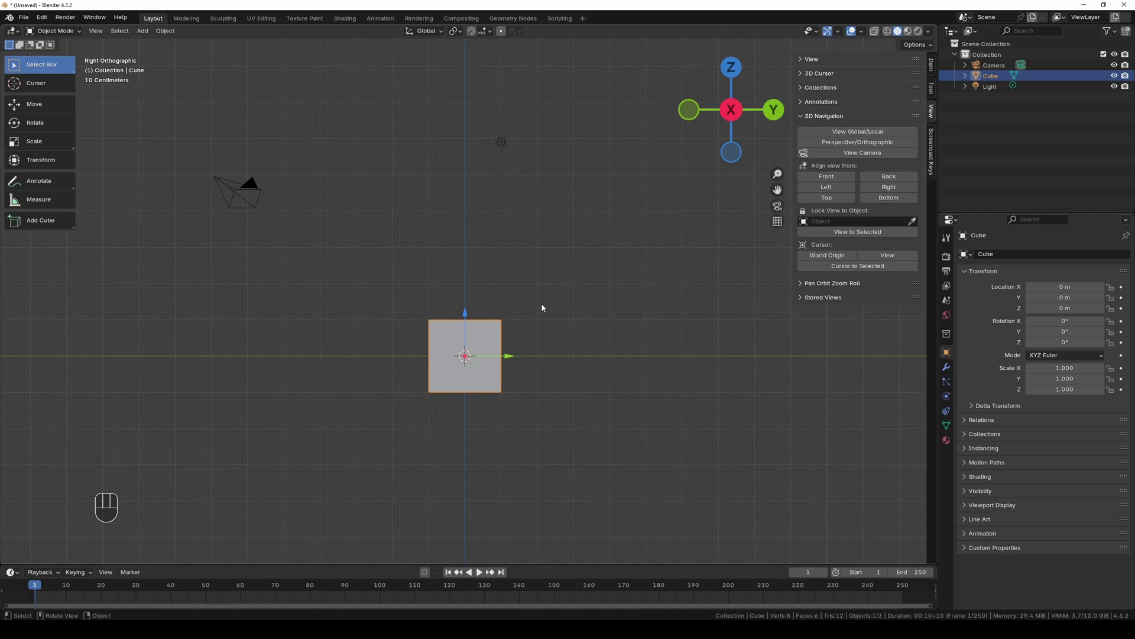
pyautogui.press('KP_9')
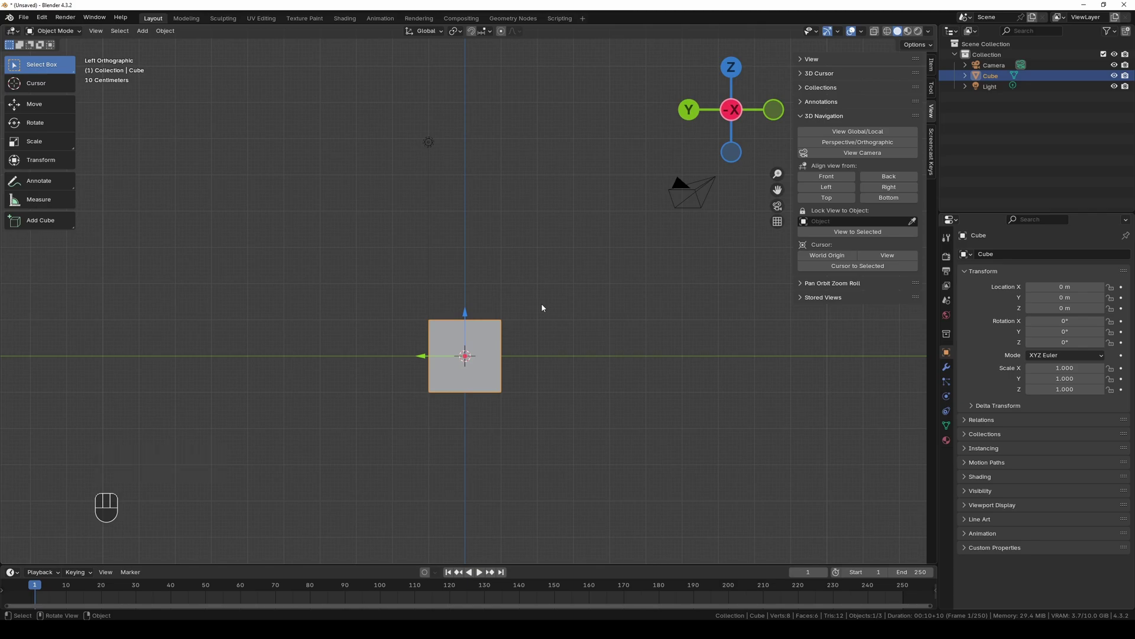
pyautogui.press('KP_7')
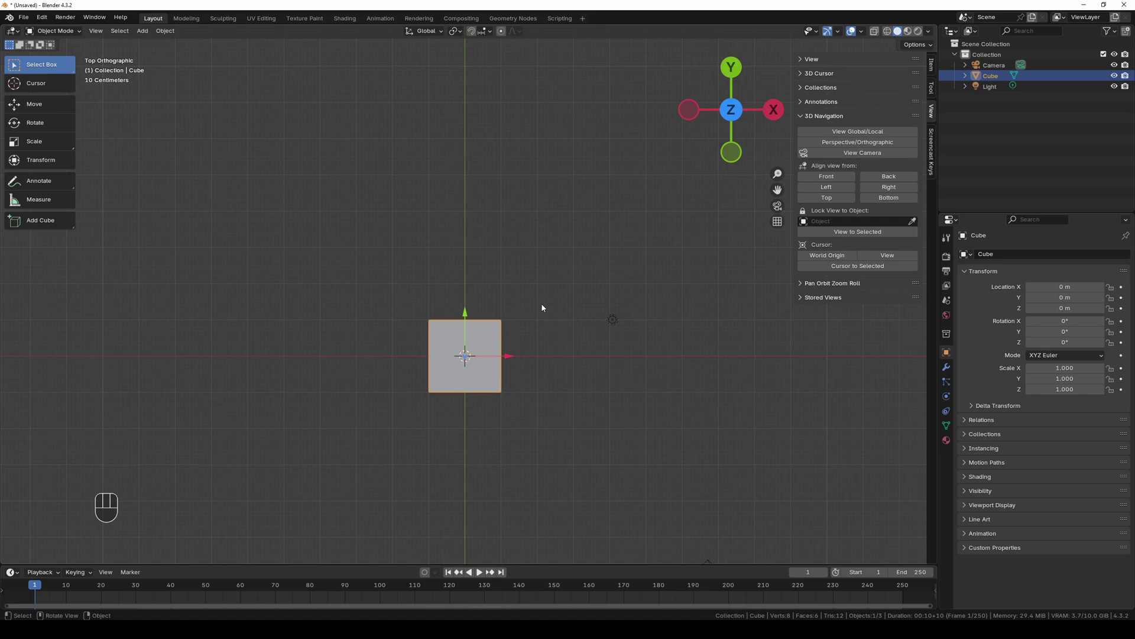
pyautogui.press('KP_9')
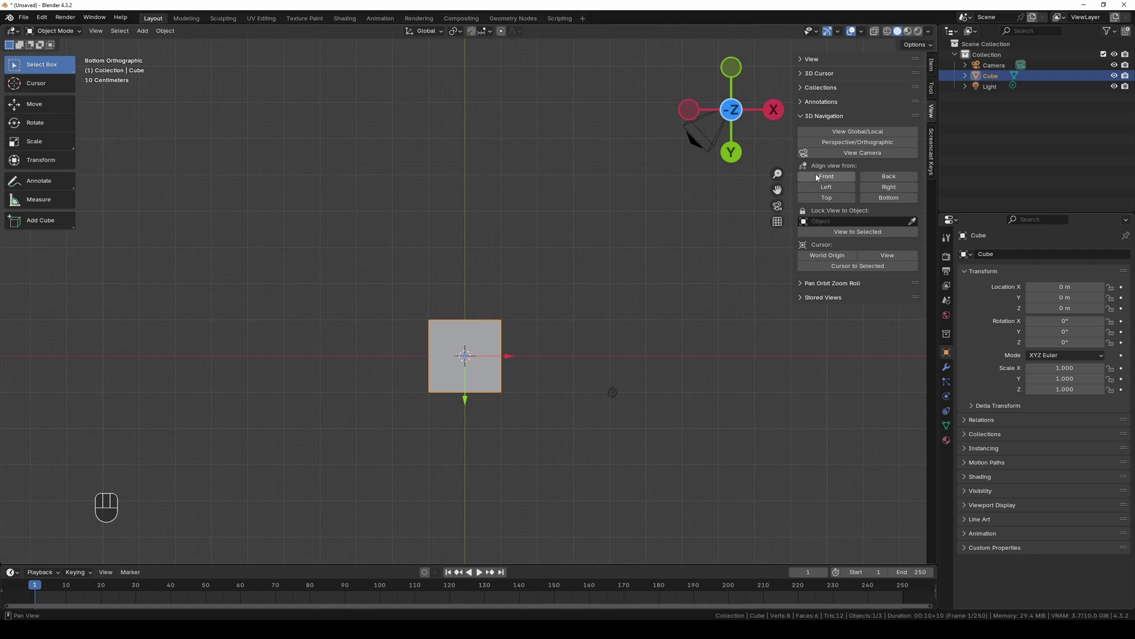
# - Cycle through the same aligned views using the 3D Navigation panel buttons, ending on Bottom
pyautogui.click(836, 180)
pyautogui.click(891, 176)
pyautogui.click(834, 189)
pyautogui.click(894, 192)
pyautogui.click(840, 204)
pyautogui.click(885, 199)
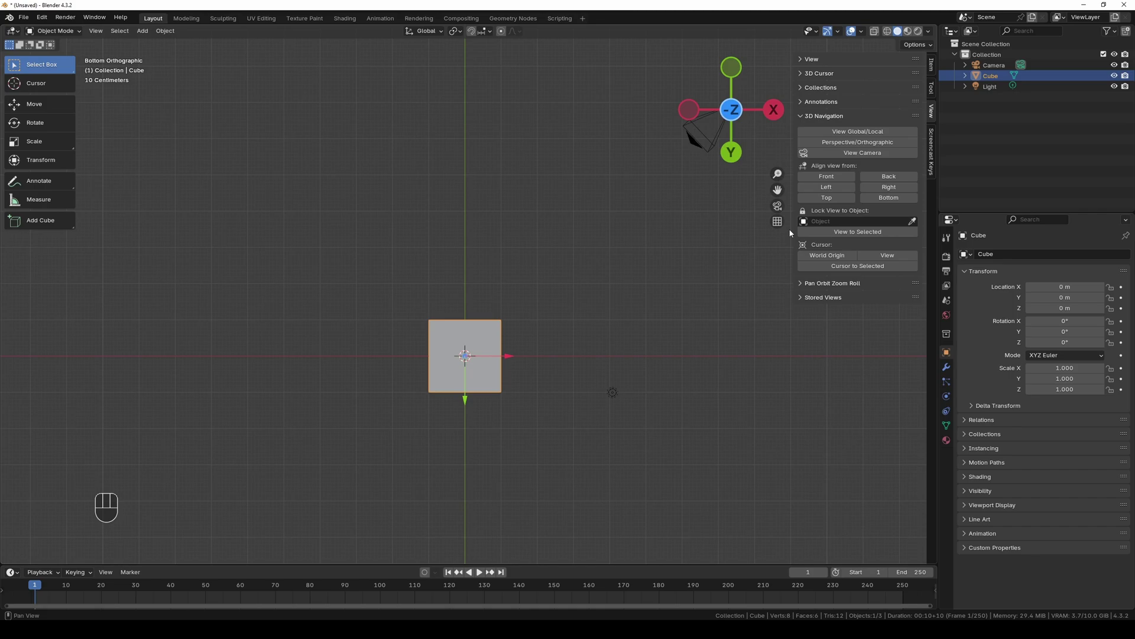
# - Orbit around the cube in numpad steps left, right, up and down, returning to the angled perspective
pyautogui.moveTo(589, 126); pyautogui.dragTo(512, 269)
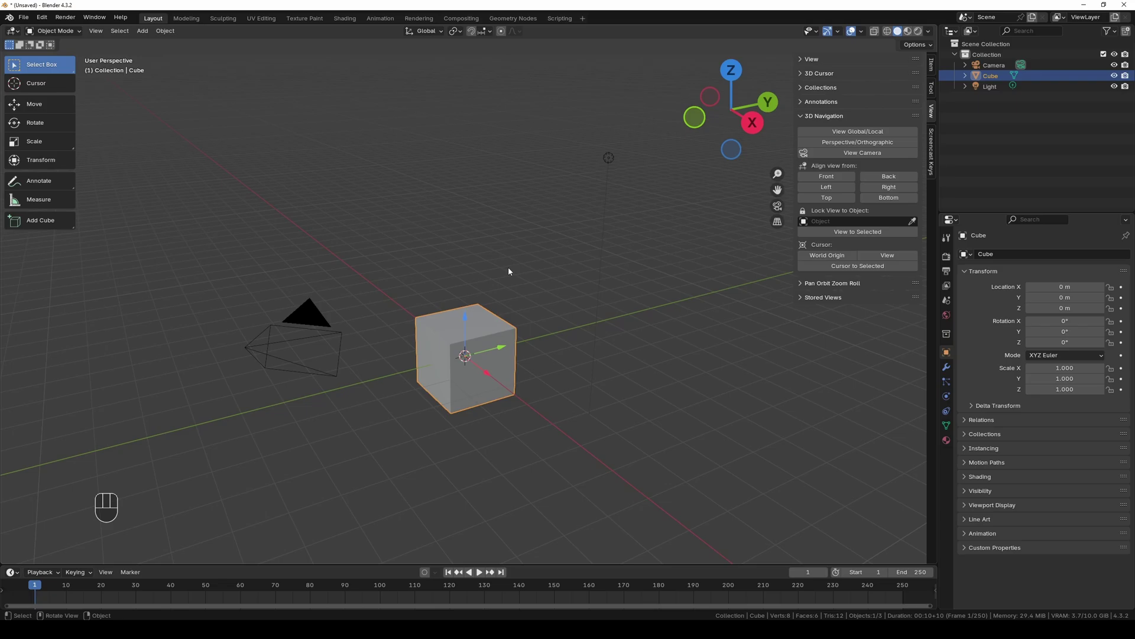
pyautogui.press('KP_4')
pyautogui.press('KP_4')
pyautogui.press('KP_4')
pyautogui.press('KP_4')
pyautogui.press('KP_6')
pyautogui.press('KP_6')
pyautogui.press('KP_6')
pyautogui.press('KP_6')
pyautogui.press('KP_6')
pyautogui.press('KP_6')
pyautogui.press('KP_6')
pyautogui.press('KP_4')
pyautogui.press('KP_4')
pyautogui.press('KP_4')
pyautogui.press('KP_4')
pyautogui.press('KP_4')
pyautogui.press('KP_4')
pyautogui.press('KP_4')
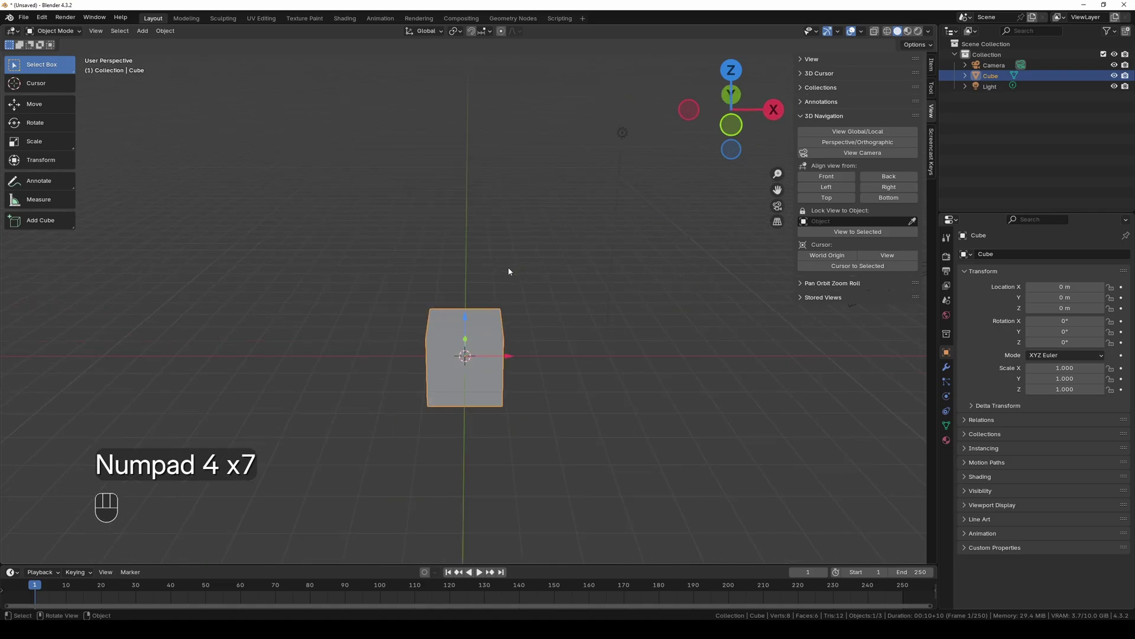
pyautogui.press('KP_8')
pyautogui.press('KP_8')
pyautogui.press('KP_8')
pyautogui.press('KP_8')
pyautogui.press('KP_8')
pyautogui.press('KP_8')
pyautogui.press('KP_2')
pyautogui.press('KP_2')
pyautogui.press('KP_2')
pyautogui.press('KP_2')
pyautogui.press('KP_2')
pyautogui.press('KP_2')
pyautogui.press('KP_2')
pyautogui.press('KP_2')
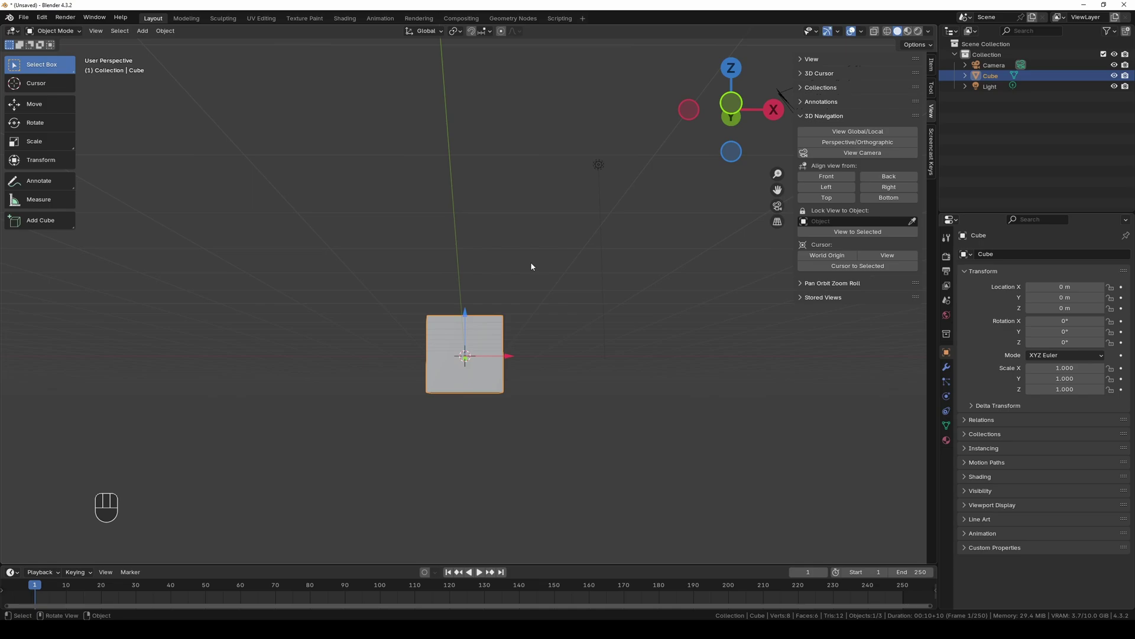
pyautogui.moveTo(558, 248); pyautogui.dragTo(475, 285)
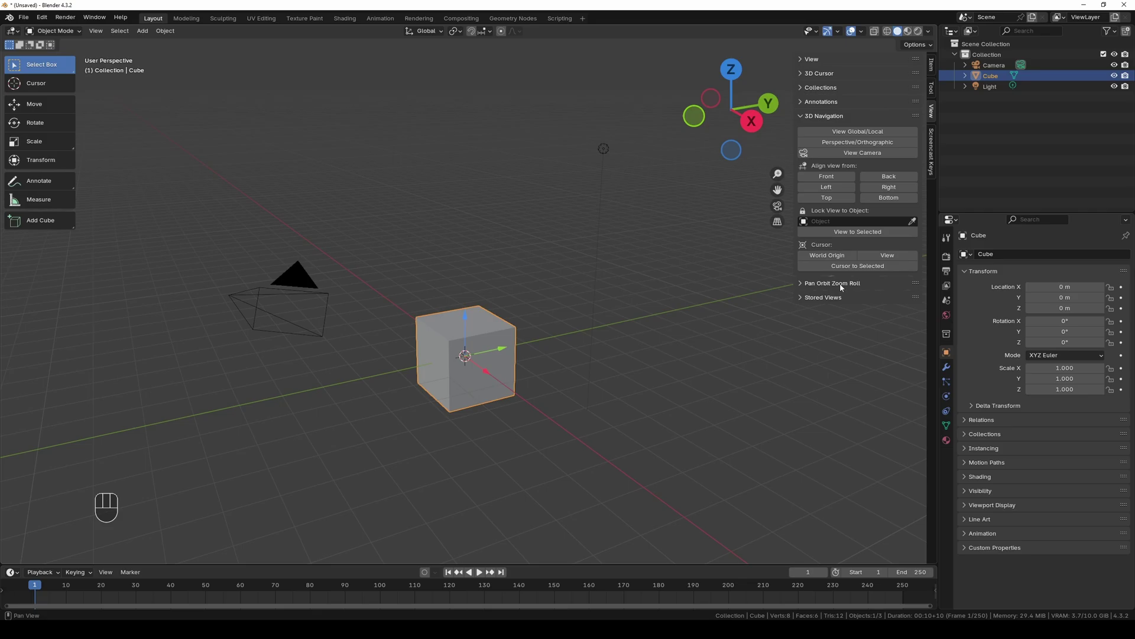
# - Orbit the view around the cube in steps using the sidebar's orbit buttons
pyautogui.click(844, 286)
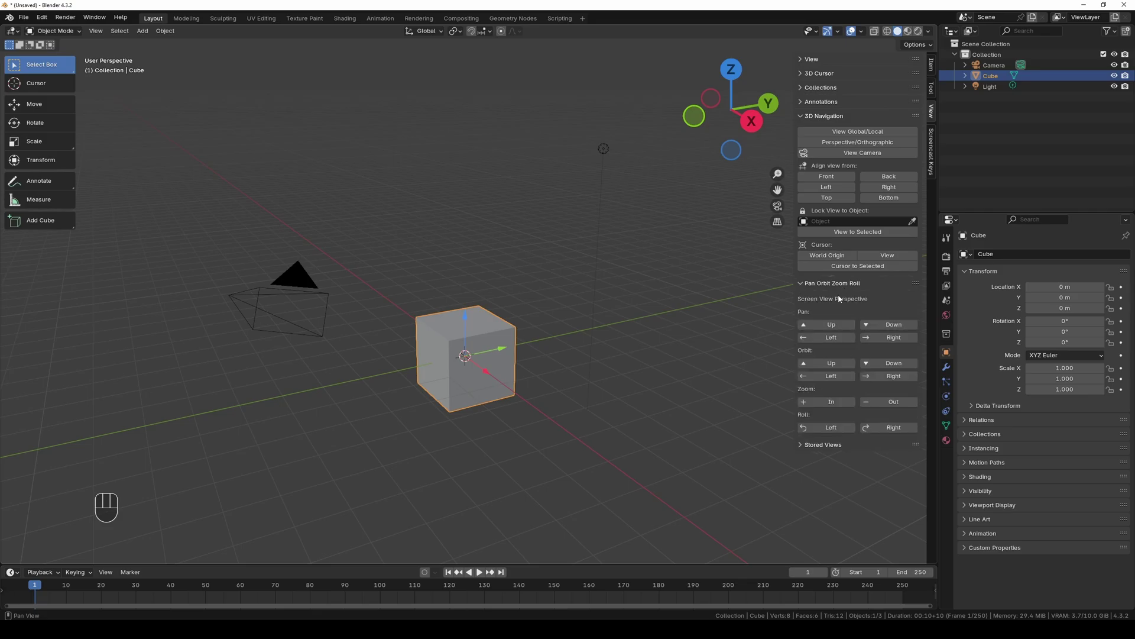
pyautogui.click(831, 336)
pyautogui.doubleClick(830, 339)
pyautogui.click(887, 343)
pyautogui.click(887, 342)
pyautogui.doubleClick(887, 342)
pyautogui.click(835, 329)
pyautogui.click(835, 328)
pyautogui.click(836, 329)
pyautogui.click(835, 329)
pyautogui.doubleClick(835, 328)
pyautogui.click(872, 328)
pyautogui.click(872, 327)
pyautogui.click(872, 327)
pyautogui.doubleClick(873, 327)
pyautogui.click(828, 379)
pyautogui.click(828, 379)
pyautogui.click(828, 379)
pyautogui.doubleClick(828, 379)
pyautogui.click(878, 381)
pyautogui.click(878, 380)
pyautogui.click(878, 381)
pyautogui.click(877, 380)
pyautogui.click(878, 380)
pyautogui.click(878, 380)
pyautogui.click(878, 380)
pyautogui.click(877, 381)
pyautogui.doubleClick(878, 380)
pyautogui.click(838, 369)
pyautogui.doubleClick(836, 371)
pyautogui.click(871, 363)
pyautogui.click(870, 363)
pyautogui.click(871, 363)
pyautogui.doubleClick(870, 363)
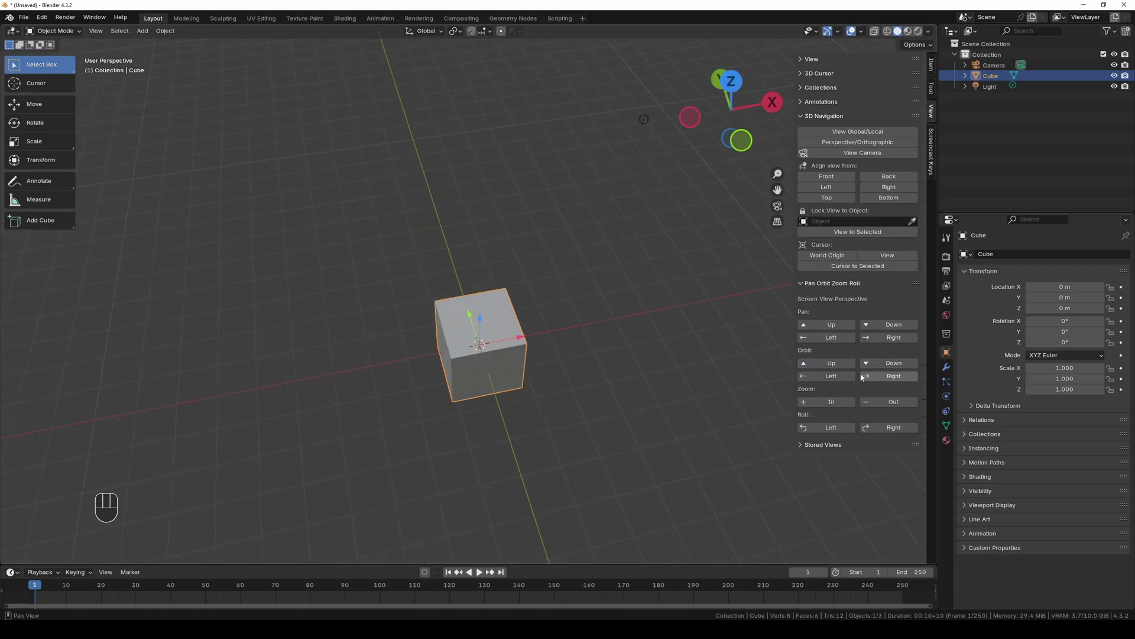
# - Step the view with the sidebar's pan, zoom and roll buttons, then select the cube
pyautogui.click(834, 402)
pyautogui.click(834, 402)
pyautogui.doubleClick(834, 402)
pyautogui.click(881, 401)
pyautogui.click(881, 400)
pyautogui.click(881, 400)
pyautogui.click(881, 401)
pyautogui.doubleClick(881, 400)
pyautogui.click(882, 426)
pyautogui.click(881, 426)
pyautogui.doubleClick(881, 426)
pyautogui.click(842, 434)
pyautogui.click(843, 435)
pyautogui.doubleClick(842, 434)
pyautogui.click(842, 434)
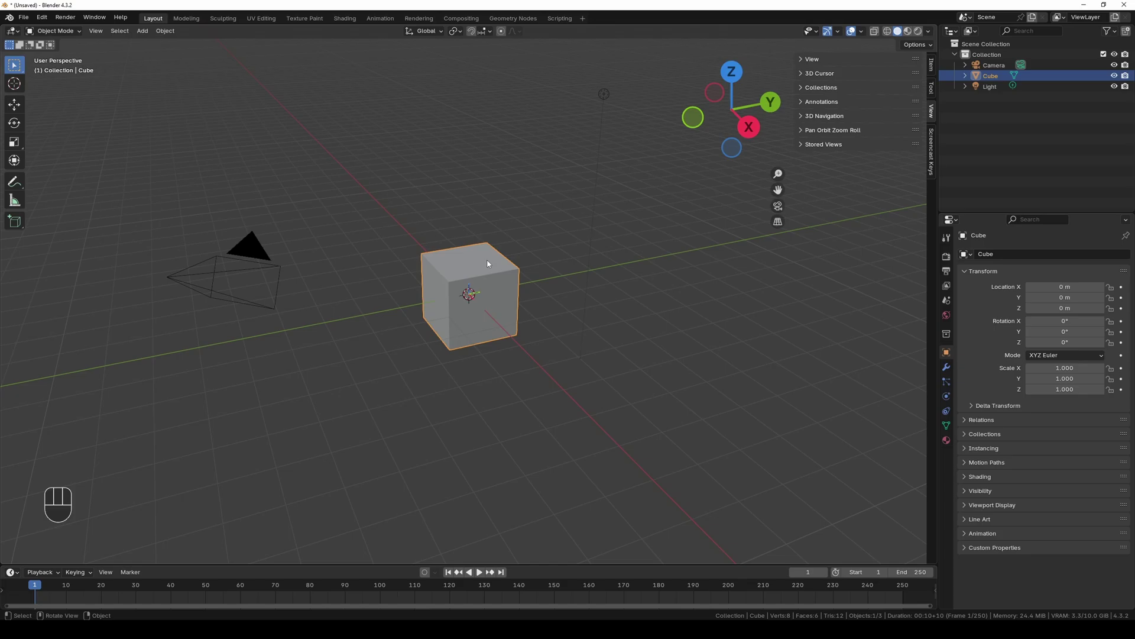
# - Orbit to a new angle and create View_Camera from the current view via Stored Views
pyautogui.click(525, 220)
pyautogui.moveTo(552, 206); pyautogui.dragTo(453, 232)
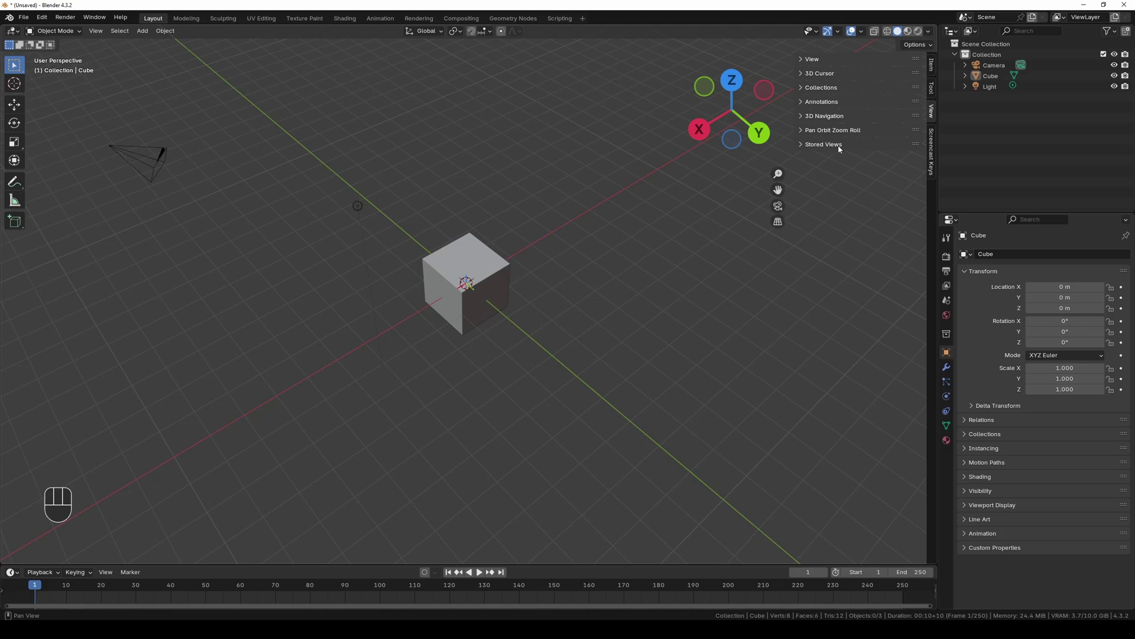
pyautogui.click(842, 148)
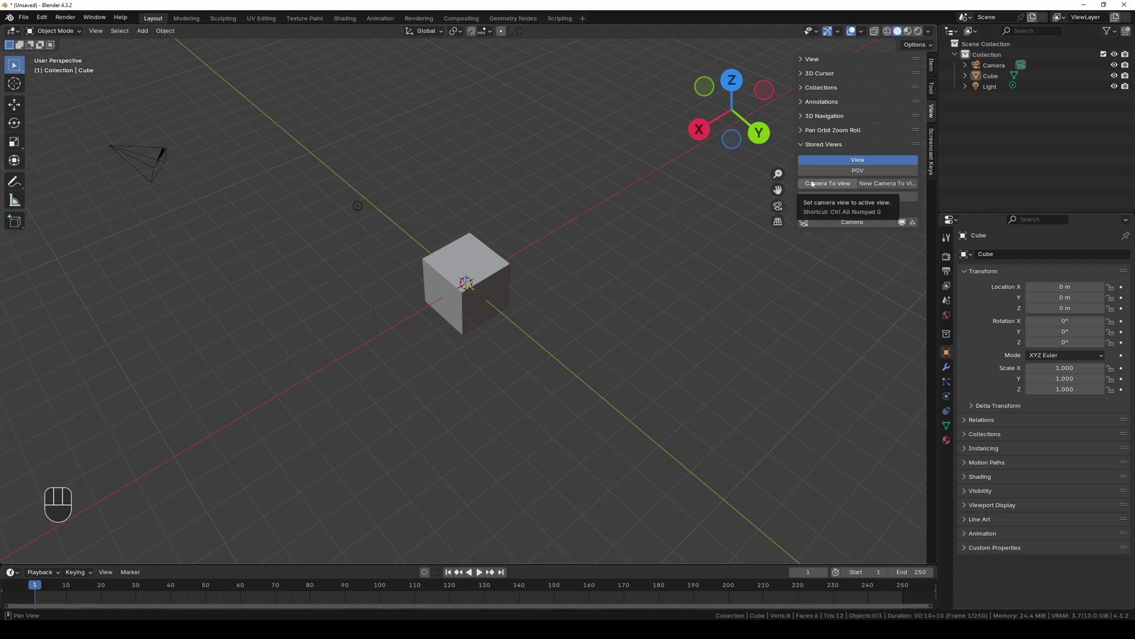
pyautogui.click(887, 187)
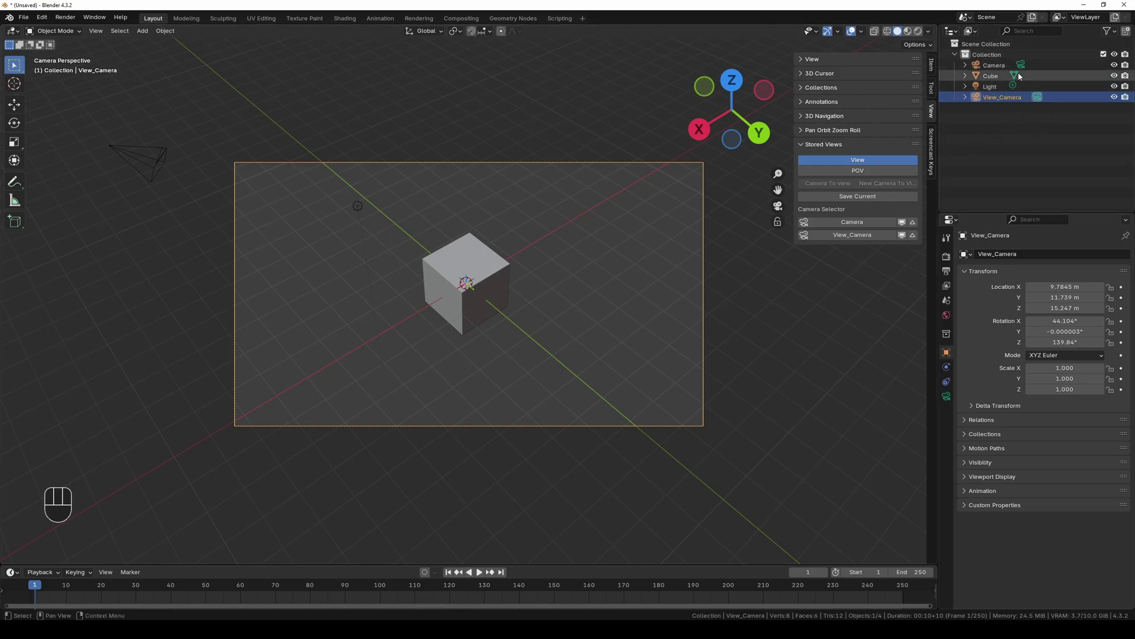
# - Switch between the original Camera and View_Camera views, ending in free perspective
pyautogui.click(843, 224)
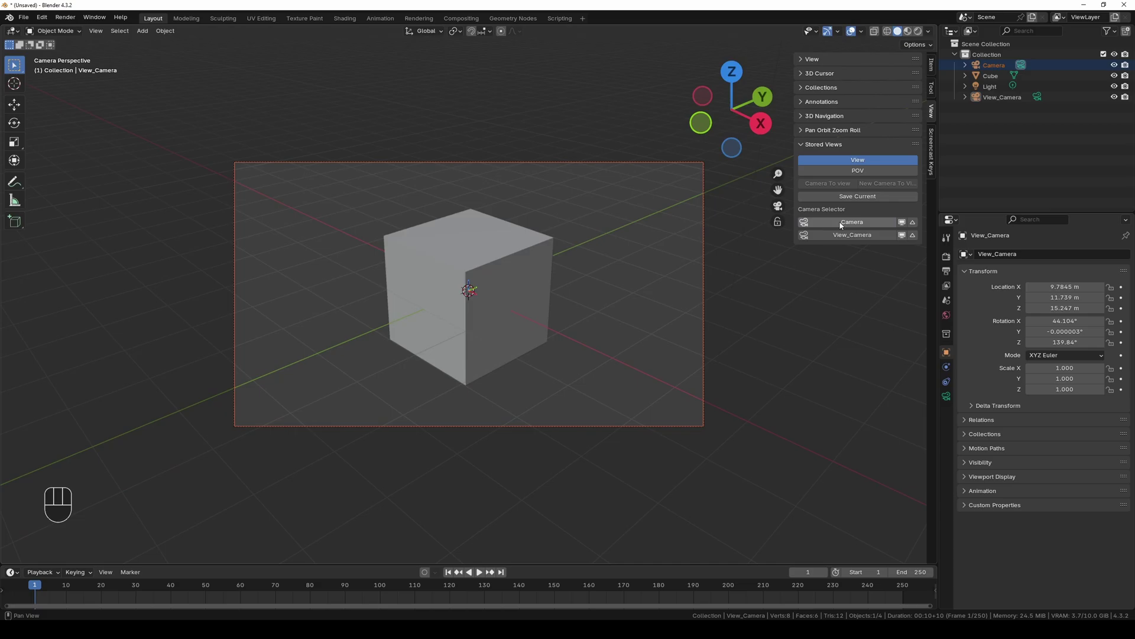
pyautogui.click(856, 234)
pyautogui.click(855, 227)
pyautogui.click(856, 236)
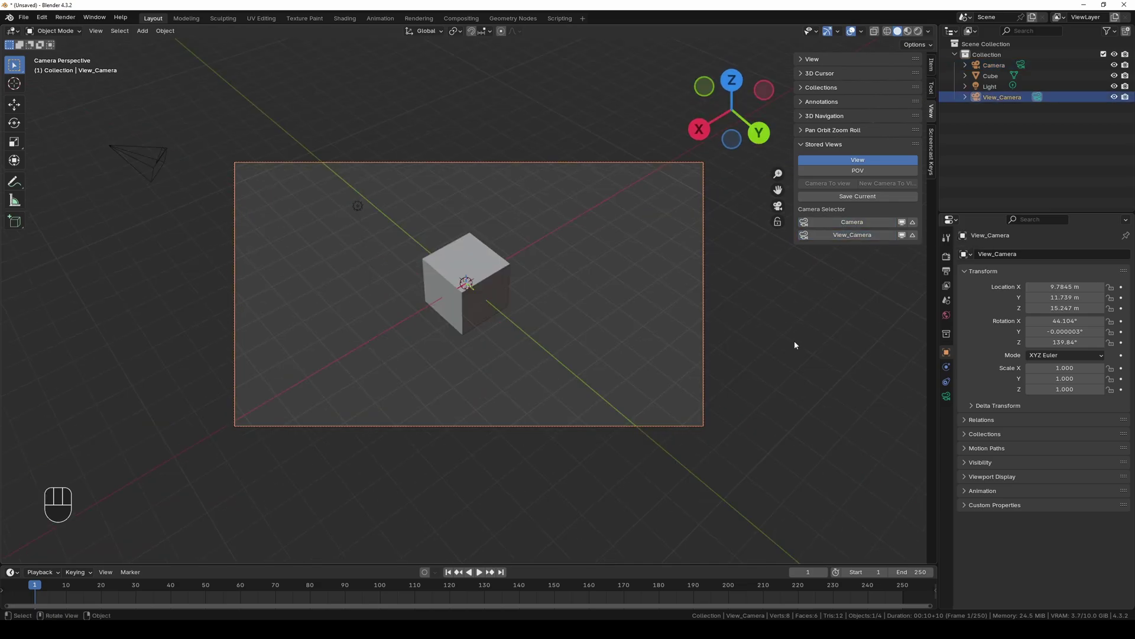
pyautogui.press('KP_0')
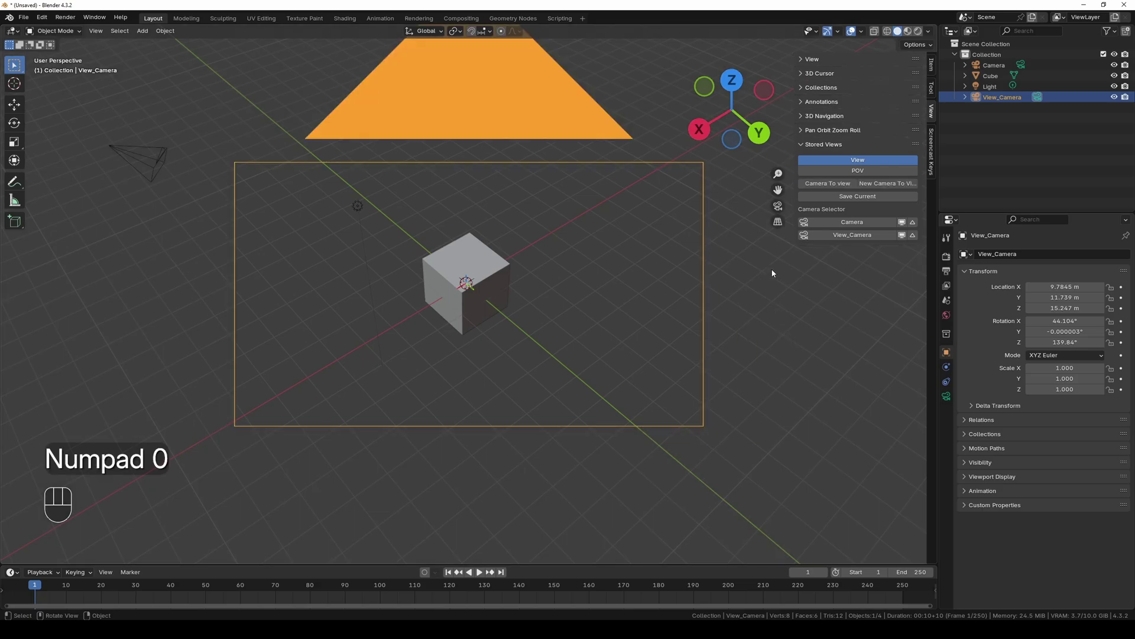
pyautogui.click(780, 212)
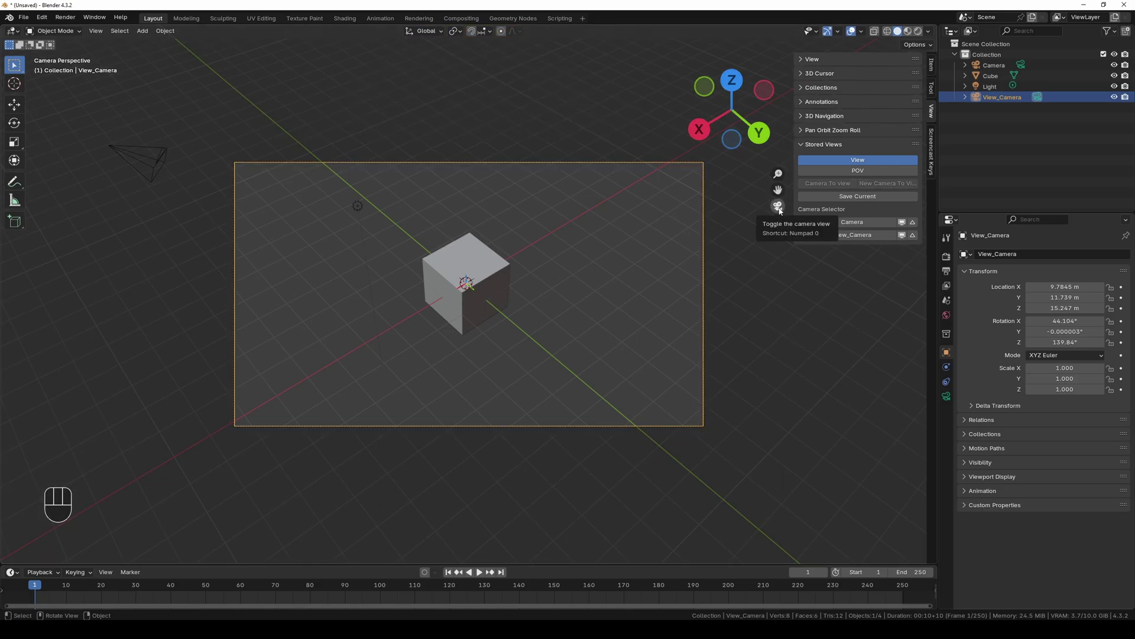
pyautogui.click(780, 211)
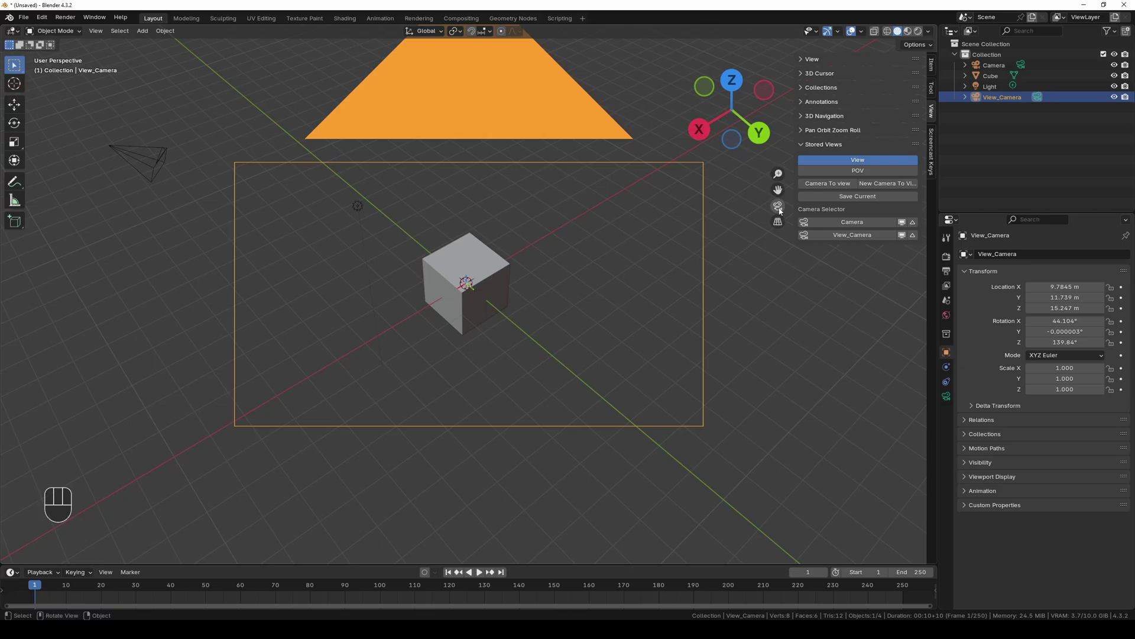
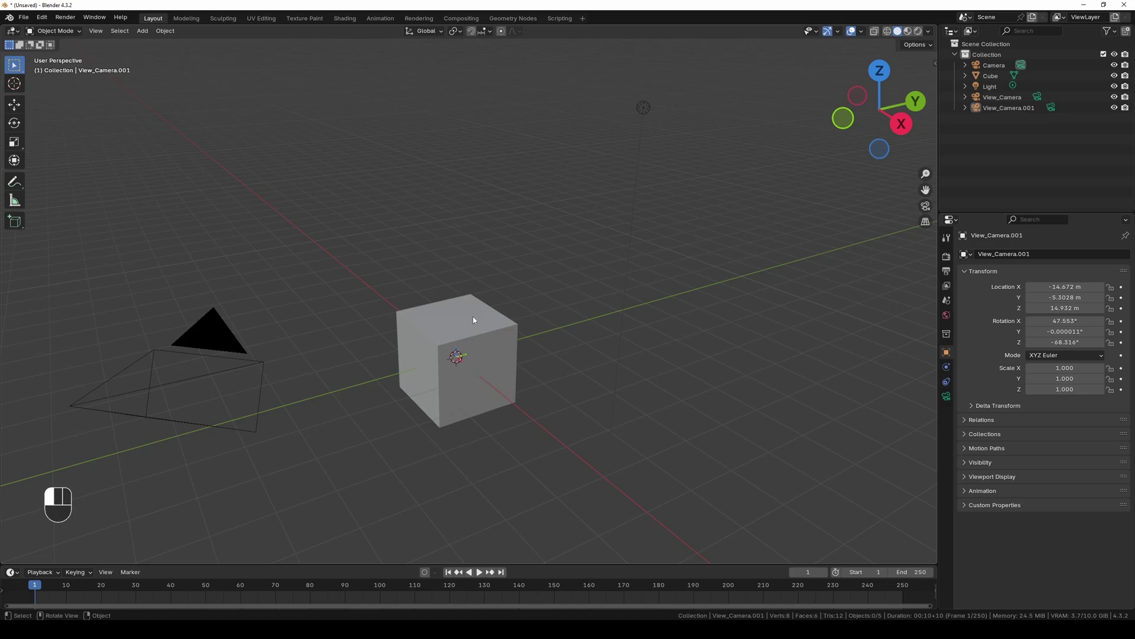
# - Select the Cube so it can be moved with Local orientation axes
pyautogui.click(14, 107)
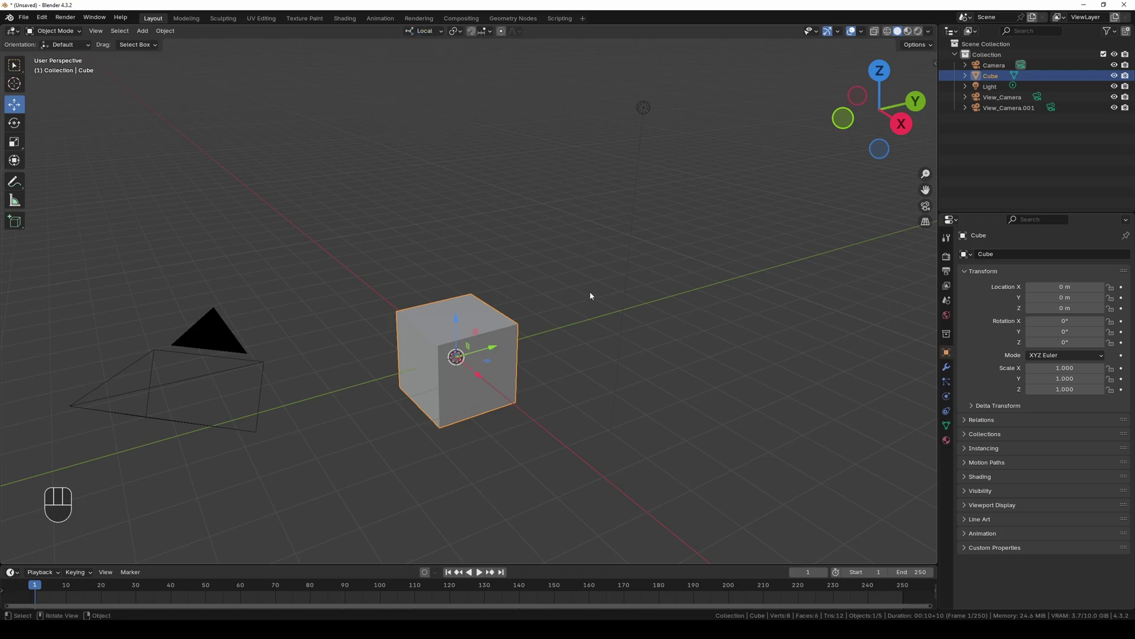
# - Rotate the cube 45° about its local Z axis and confirm
pyautogui.press('r')
pyautogui.press('z')
pyautogui.press('4')
pyautogui.press('5')
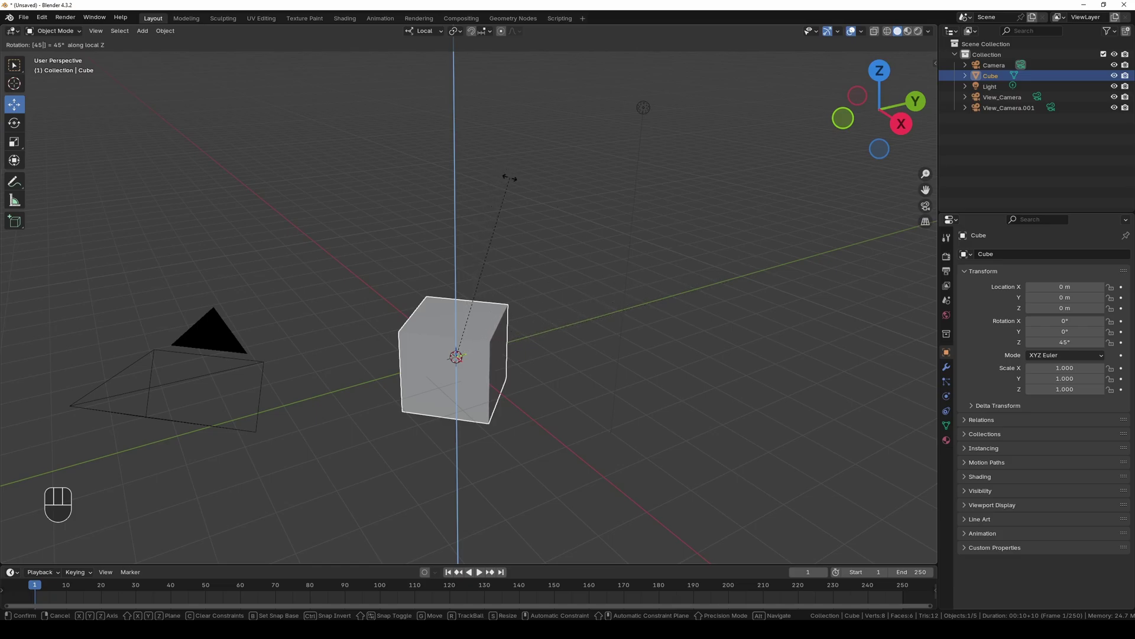
pyautogui.press('Return')
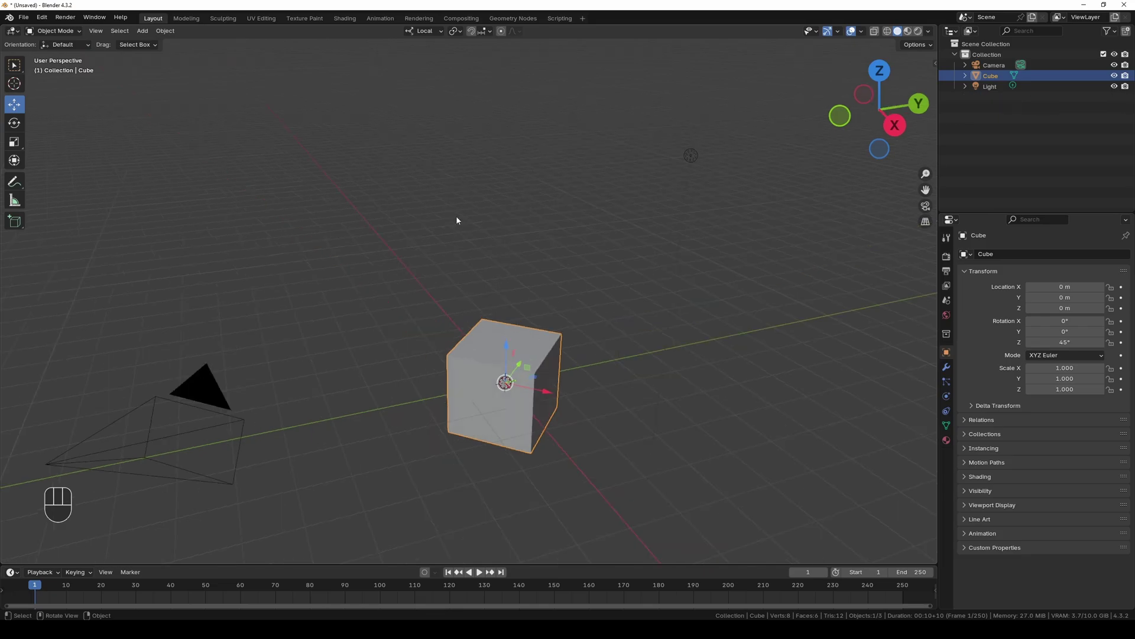
# - Set Transform Orientation to View and orbit to see the 45°-rotated cube side-on
pyautogui.moveTo(421, 39); pyautogui.dragTo(362, 197)
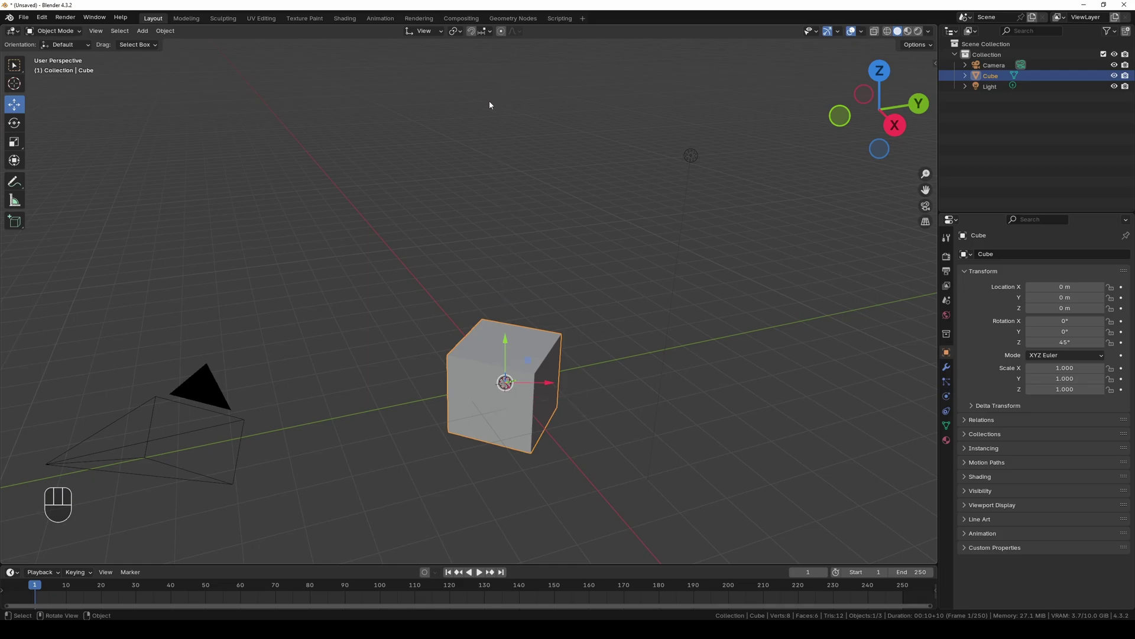
pyautogui.moveTo(427, 151); pyautogui.dragTo(635, 105)
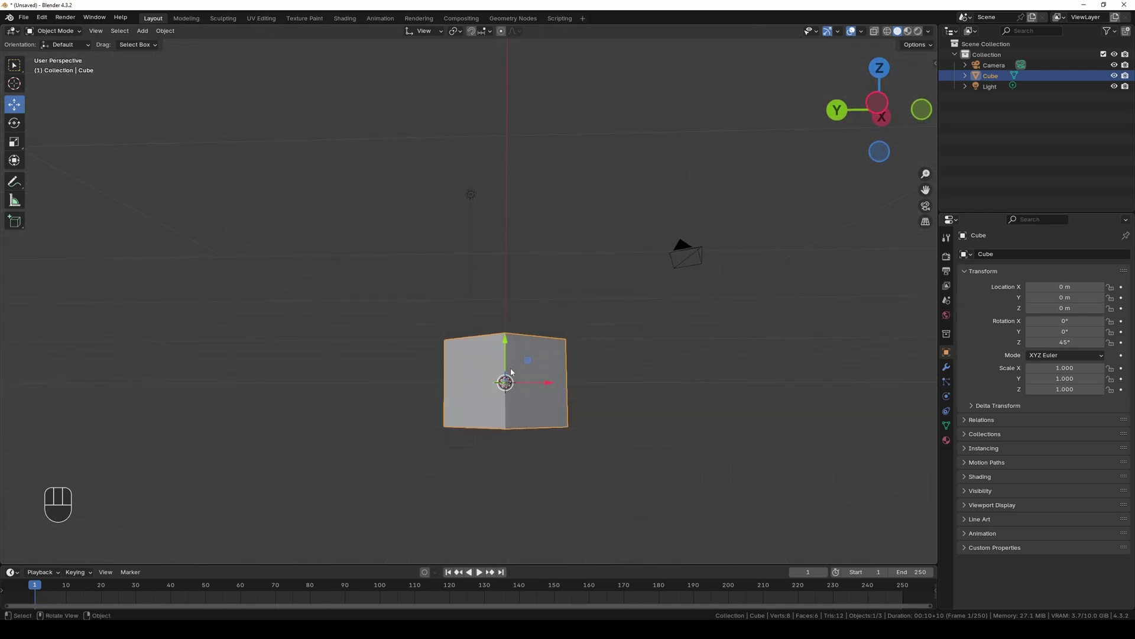
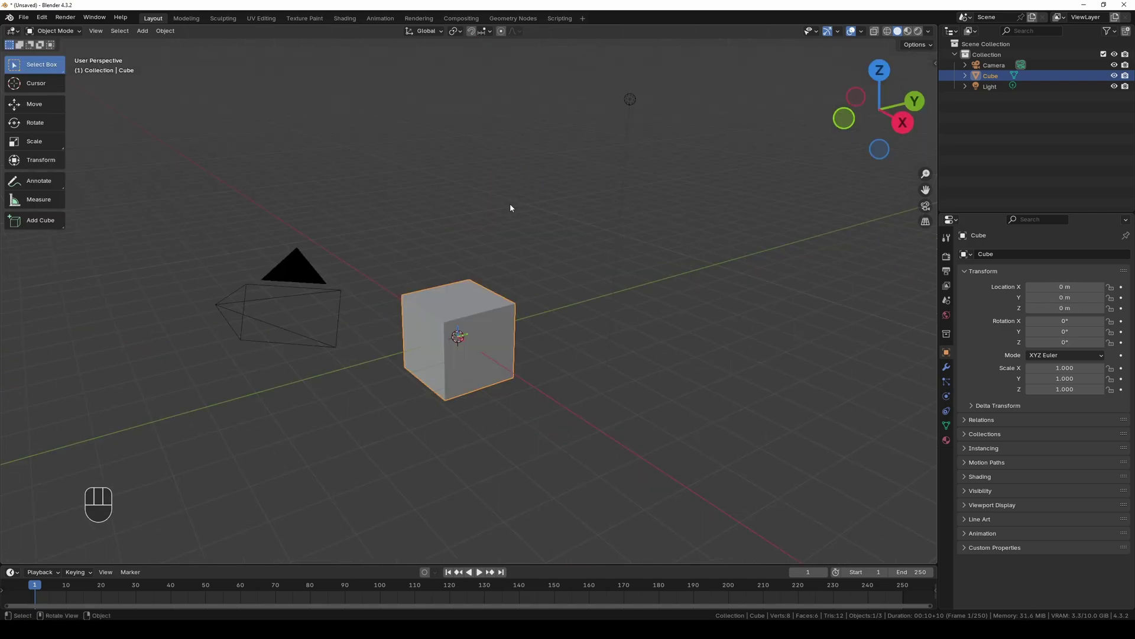
pyautogui.click(303, 270)
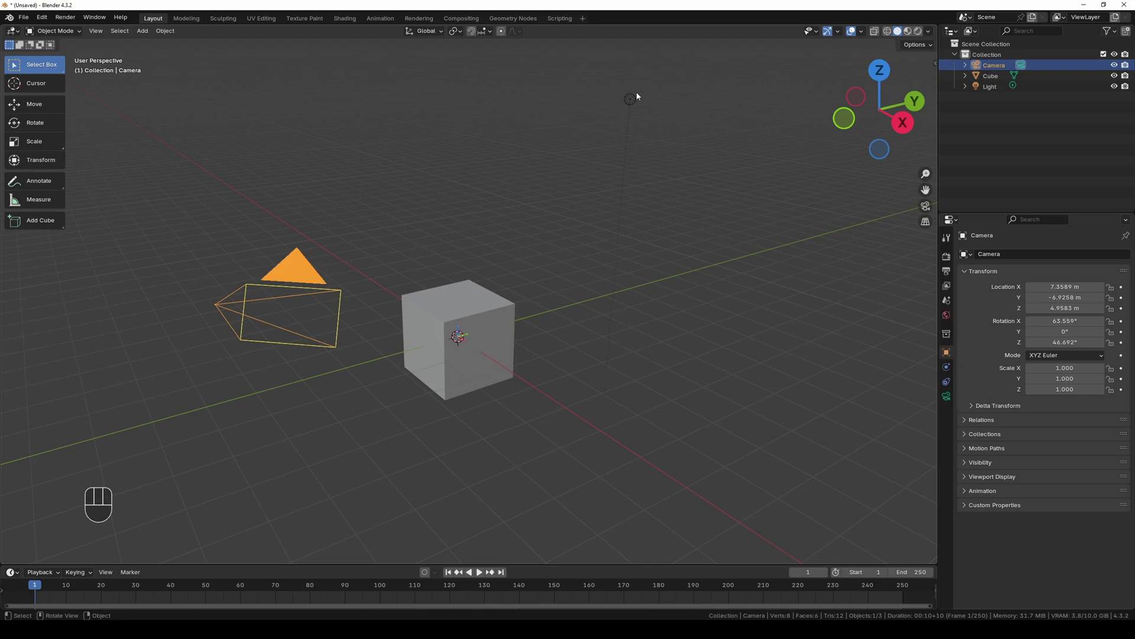
pyautogui.click(636, 107)
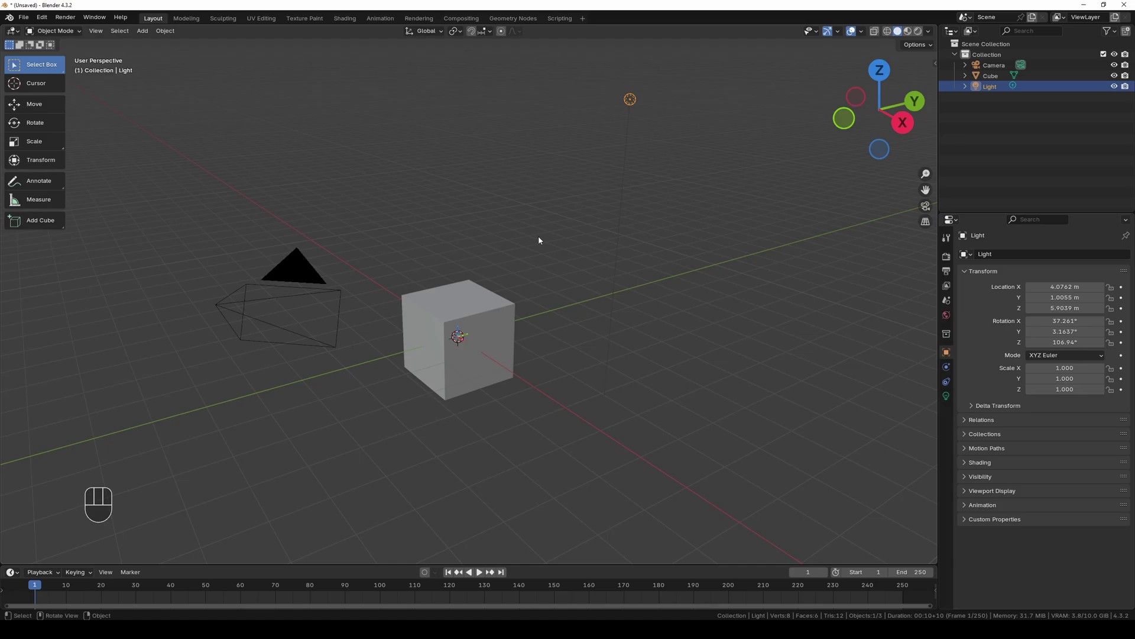
pyautogui.click(471, 317)
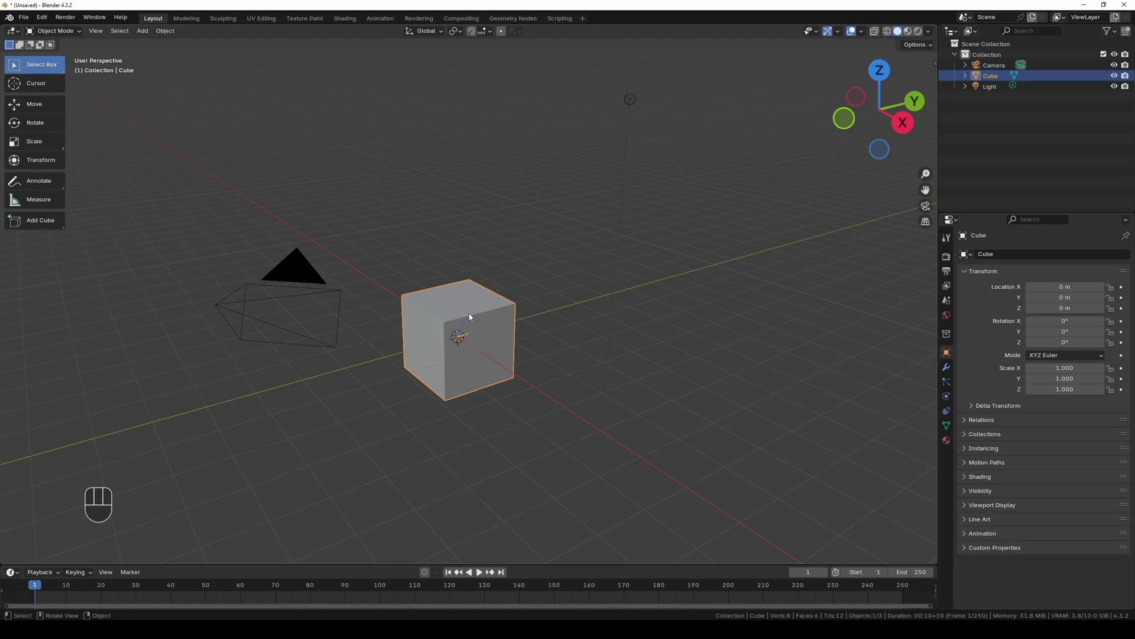
# - Show the N sidebar with the cube's location, rotation, scale and dimensions
pyautogui.press('n')
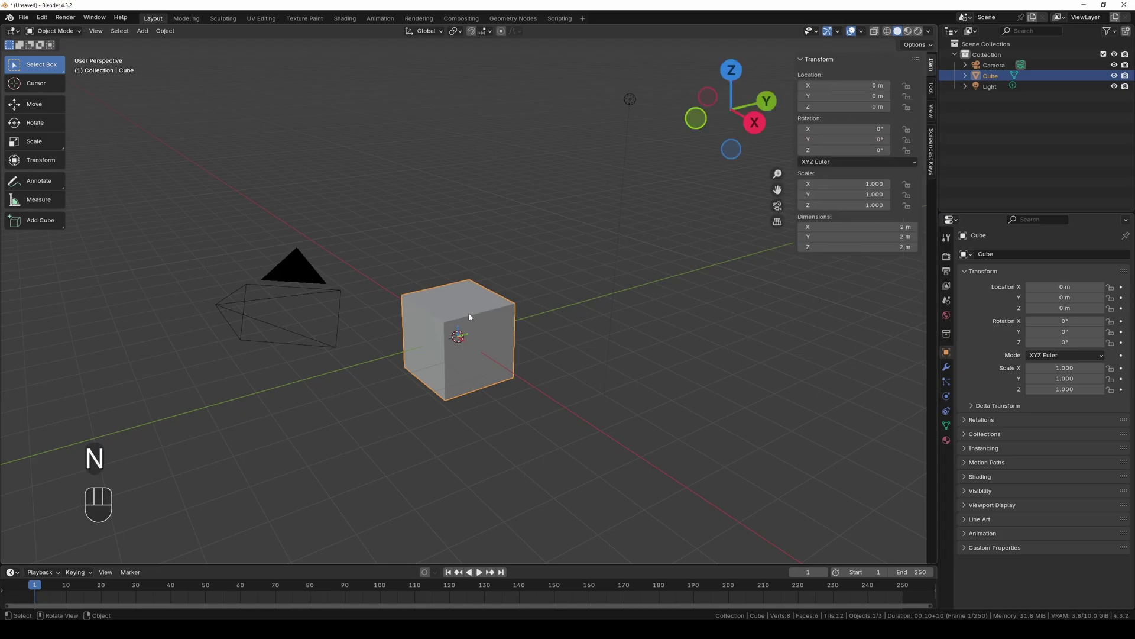
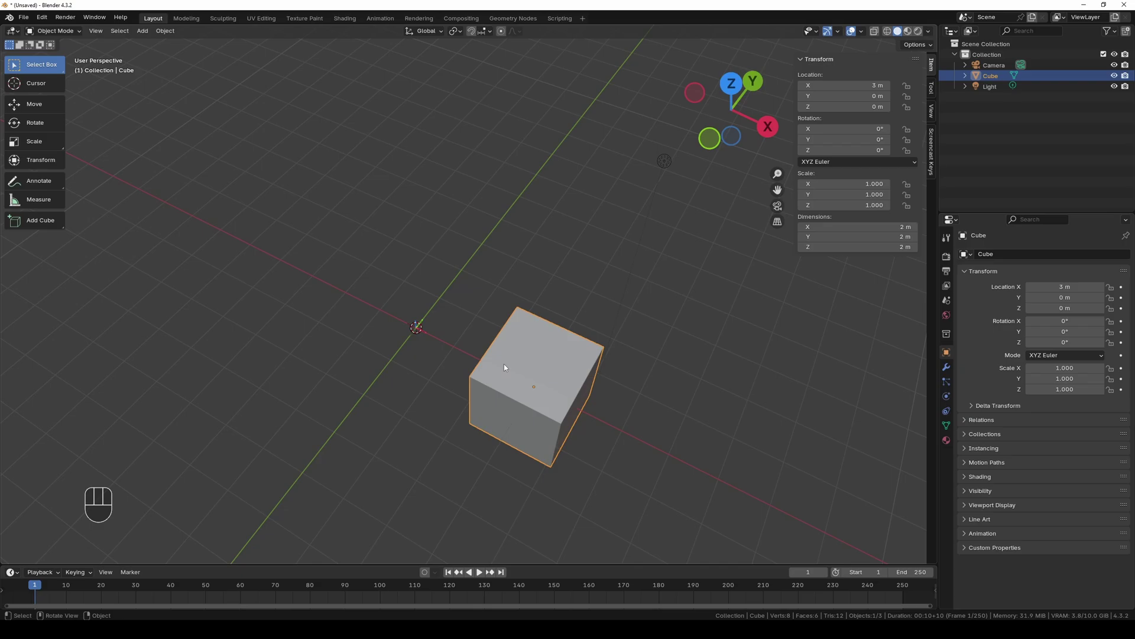
# - Set the cube's origin to the 3D cursor, then back to its geometry centre
pyautogui.moveTo(511, 363); pyautogui.dragTo(581, 386)
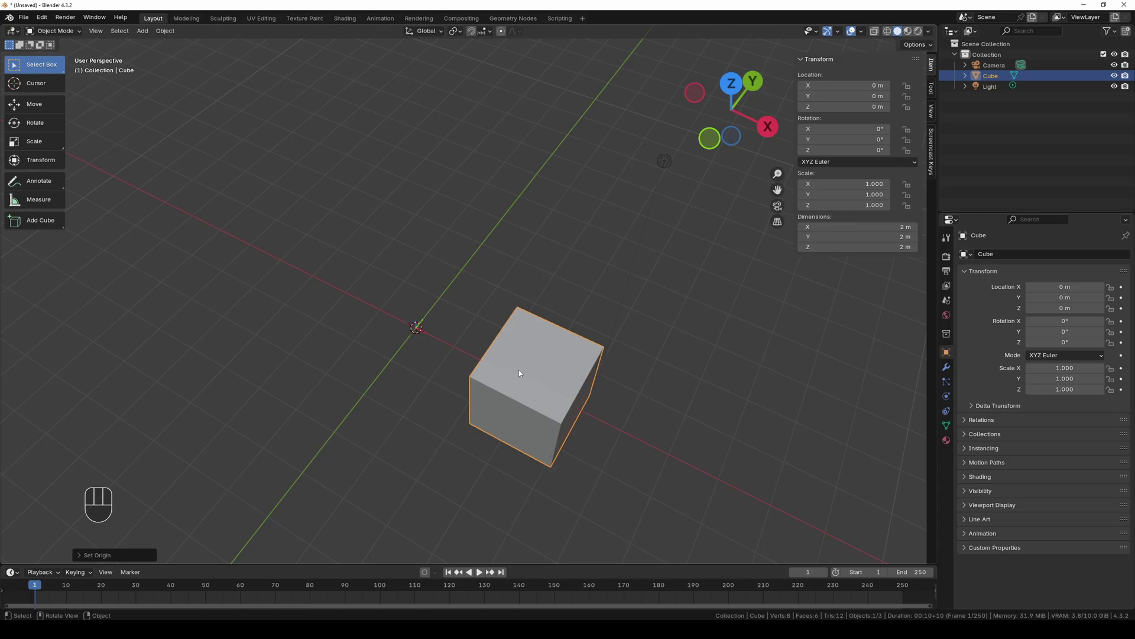
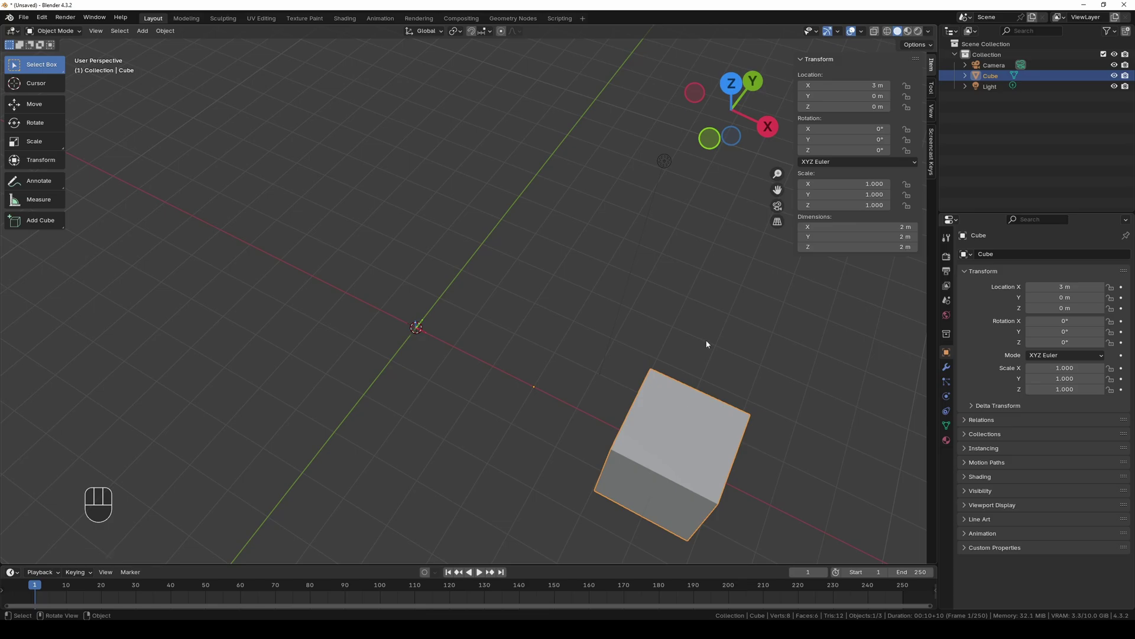
pyautogui.moveTo(669, 421); pyautogui.dragTo(747, 435)
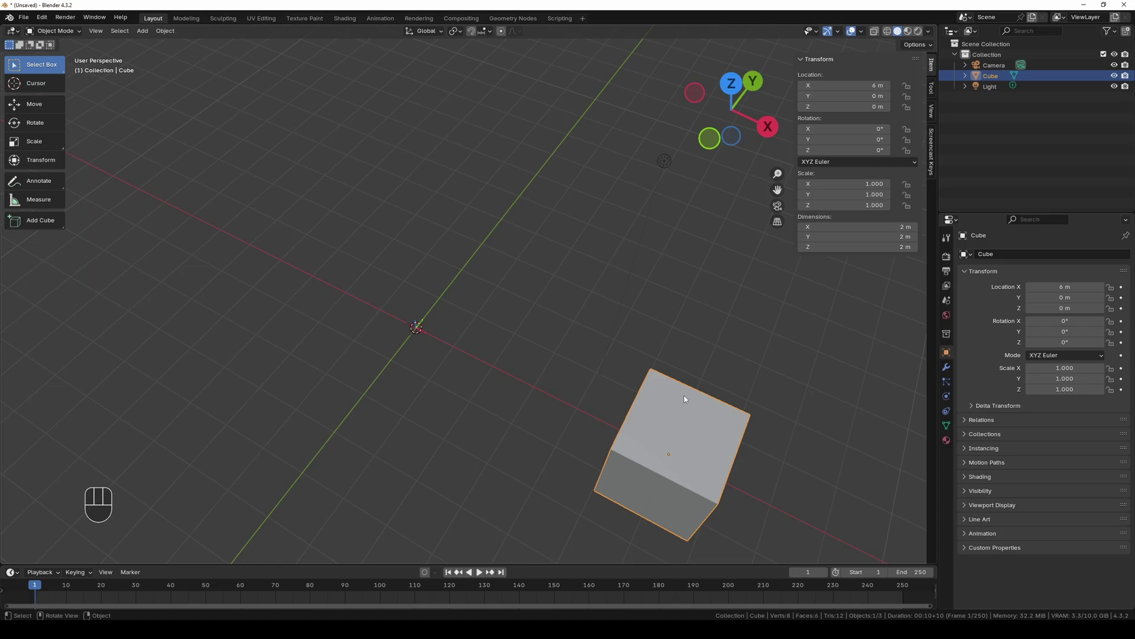
# - In Edit Mode move all the cube's vertices −6 m along X to the world centre
pyautogui.press('Tab')
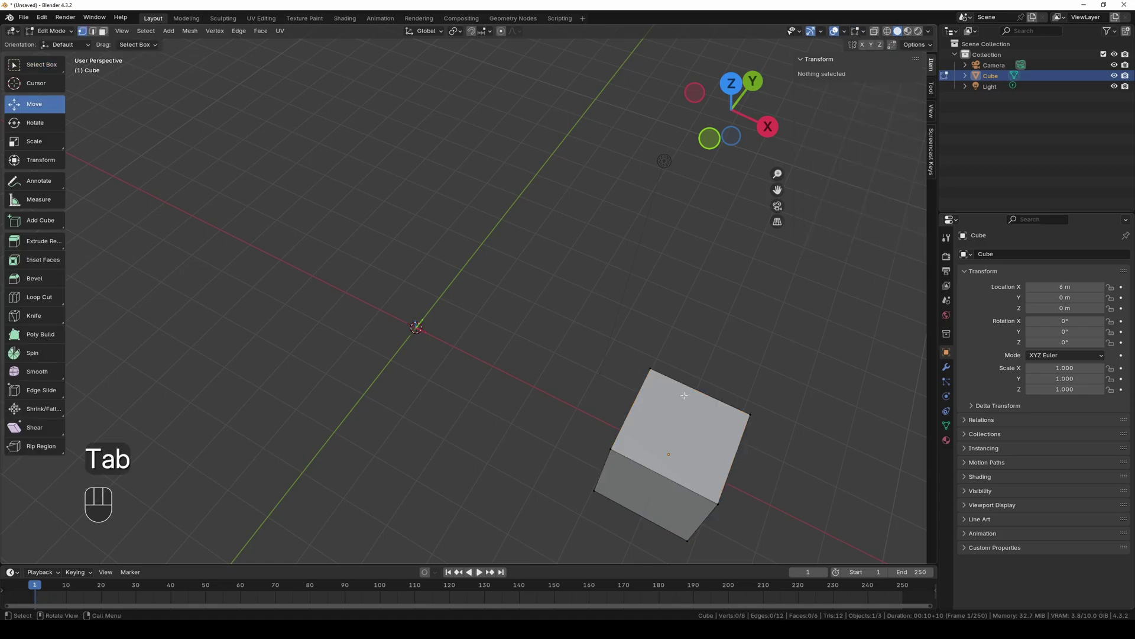
pyautogui.press('a')
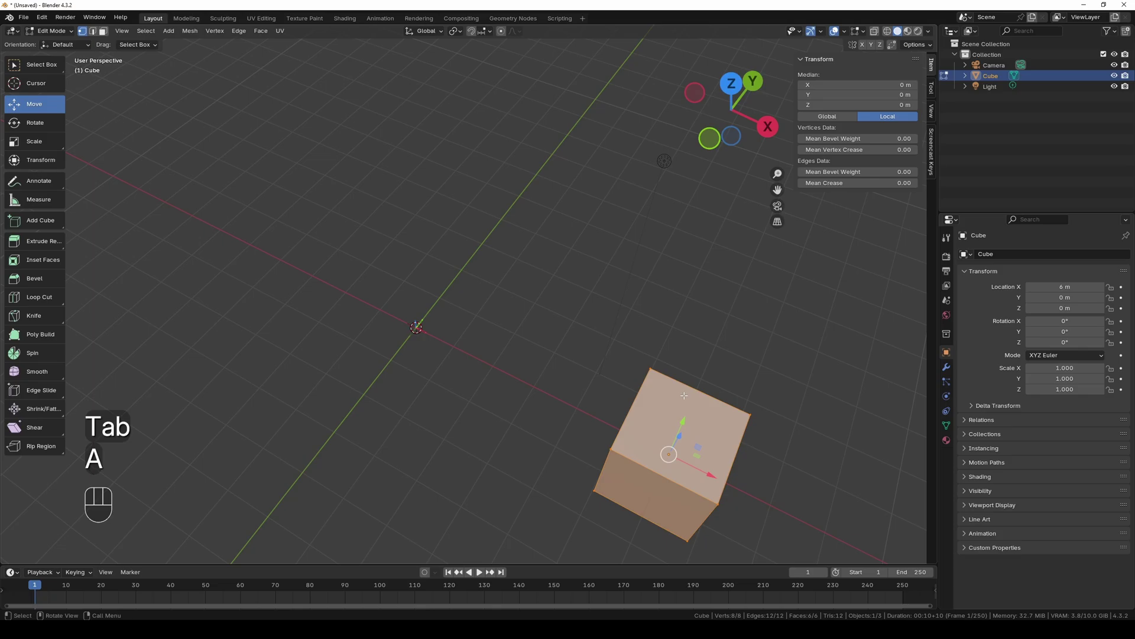
pyautogui.press('g')
pyautogui.press('x')
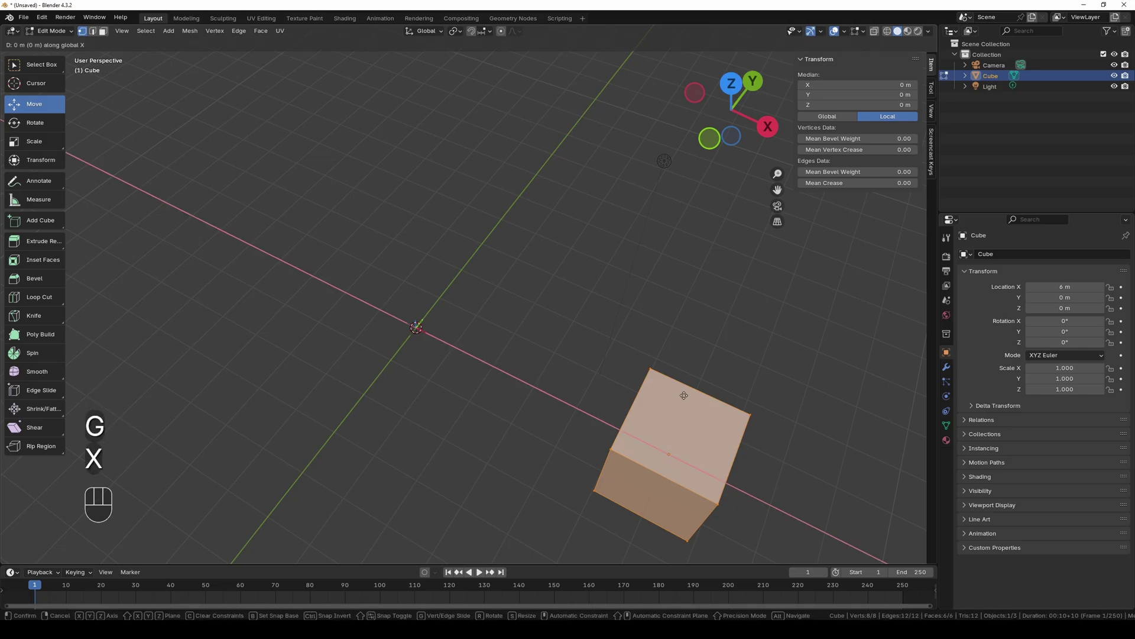
pyautogui.press('-')
pyautogui.press('6')
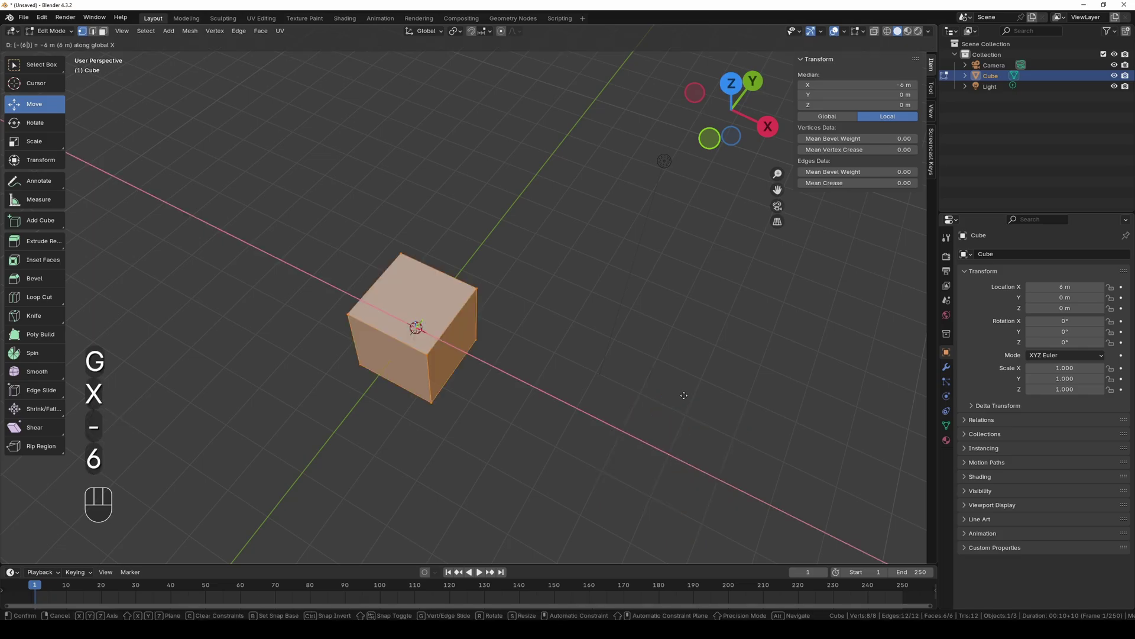
pyautogui.press('Return')
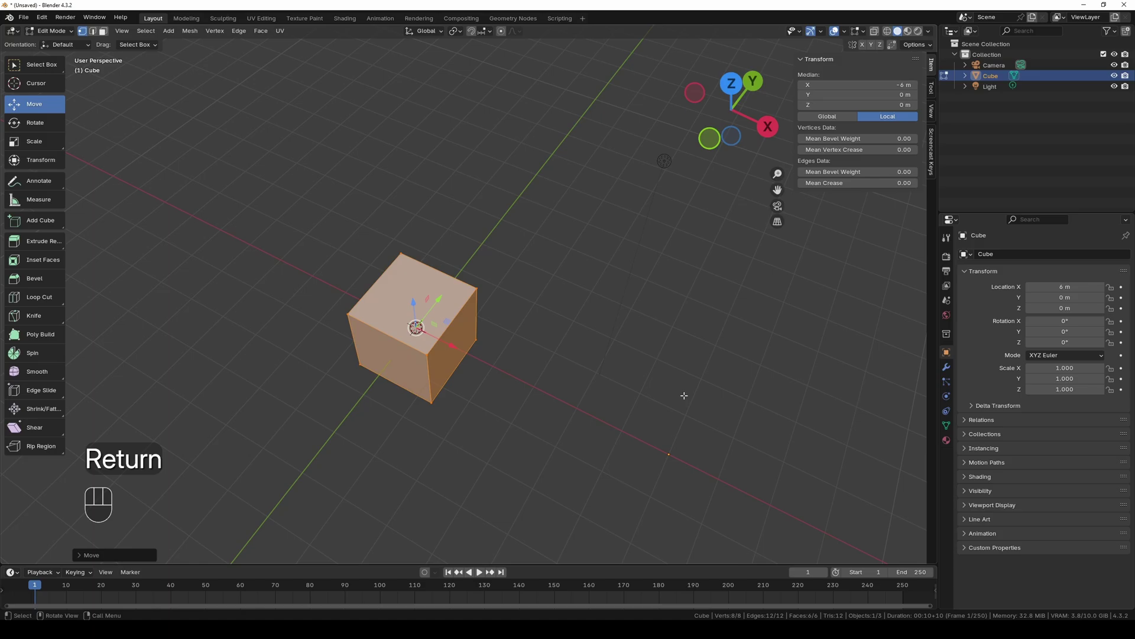
# - Try Origin to Geometry, undo back through the mesh edit, and return to Object Mode
pyautogui.press('Tab')
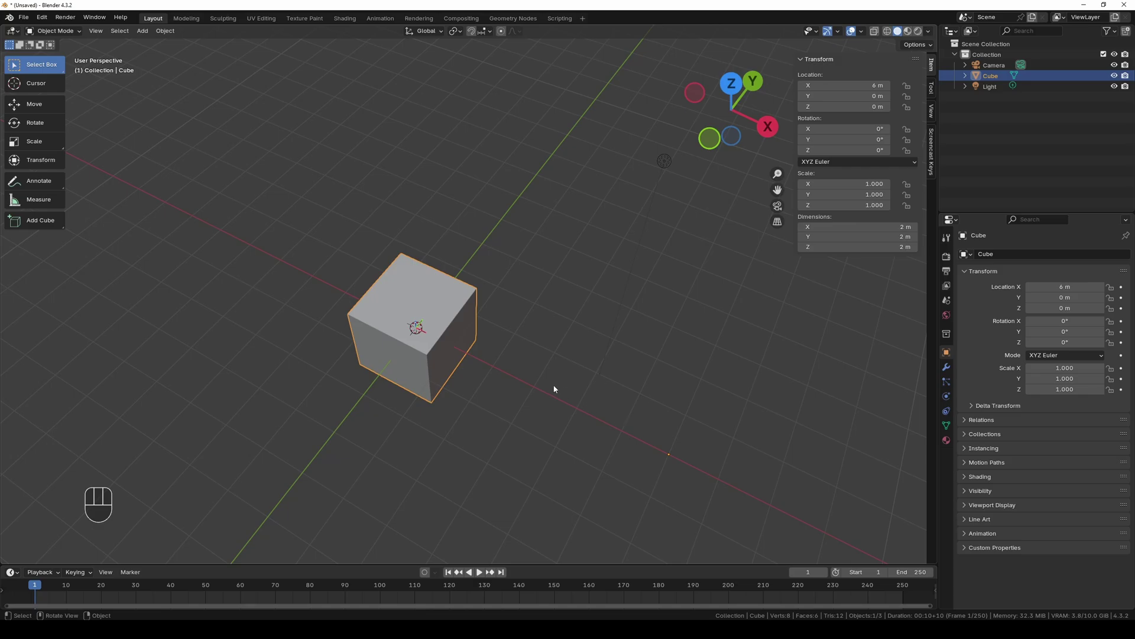
pyautogui.moveTo(446, 289); pyautogui.dragTo(518, 297)
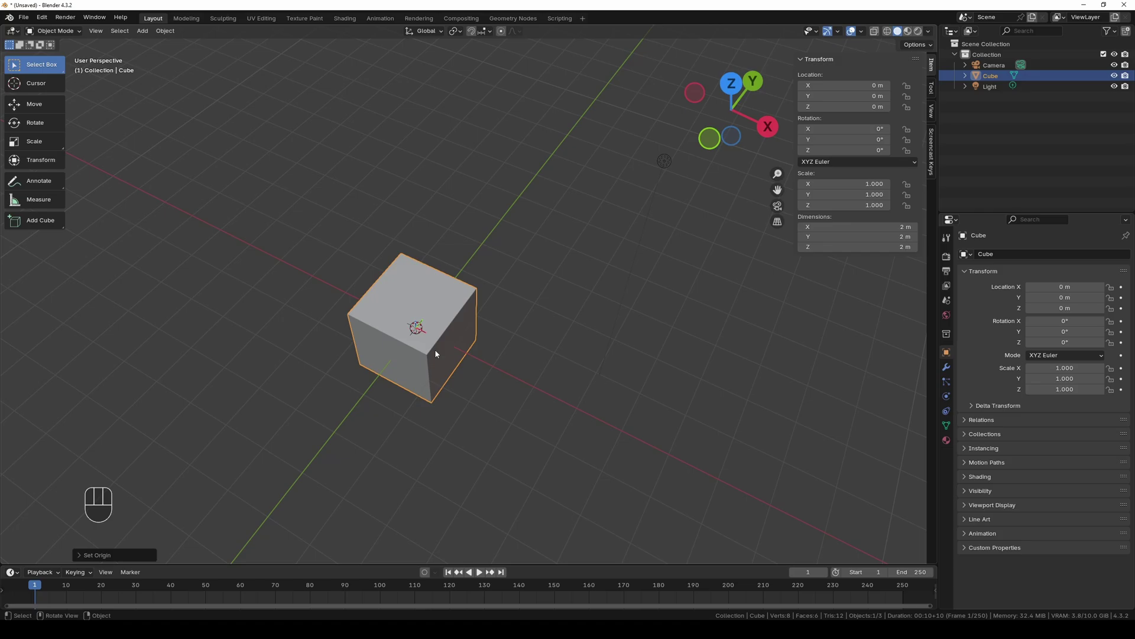
pyautogui.press('ctrl+z')
pyautogui.press('ctrl+z')
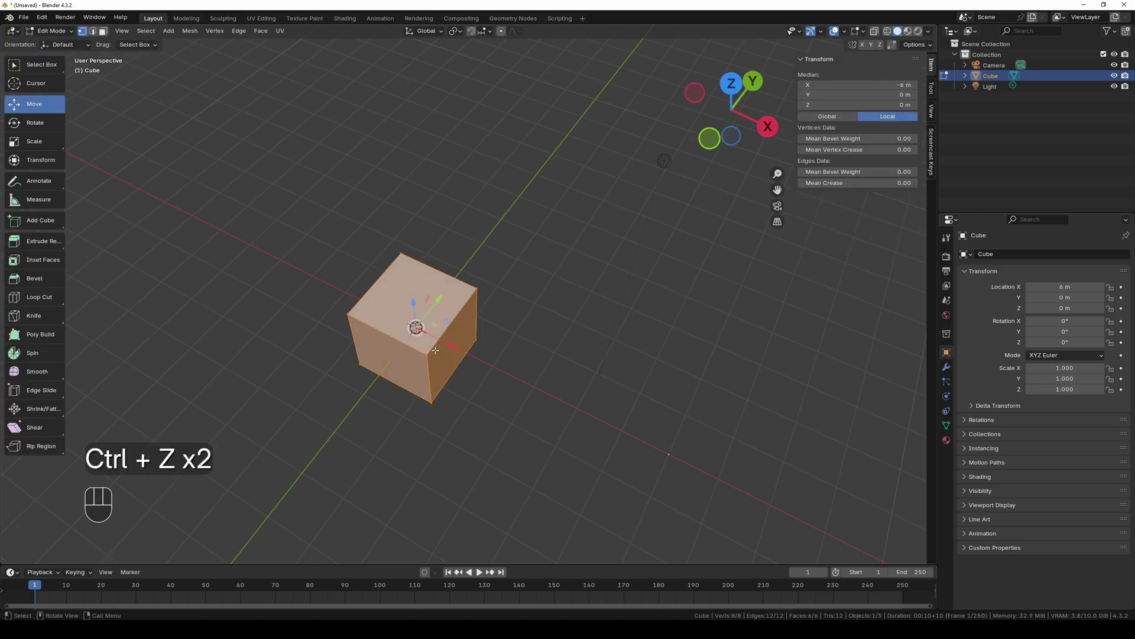
pyautogui.press('ctrl+z')
pyautogui.press('Tab')
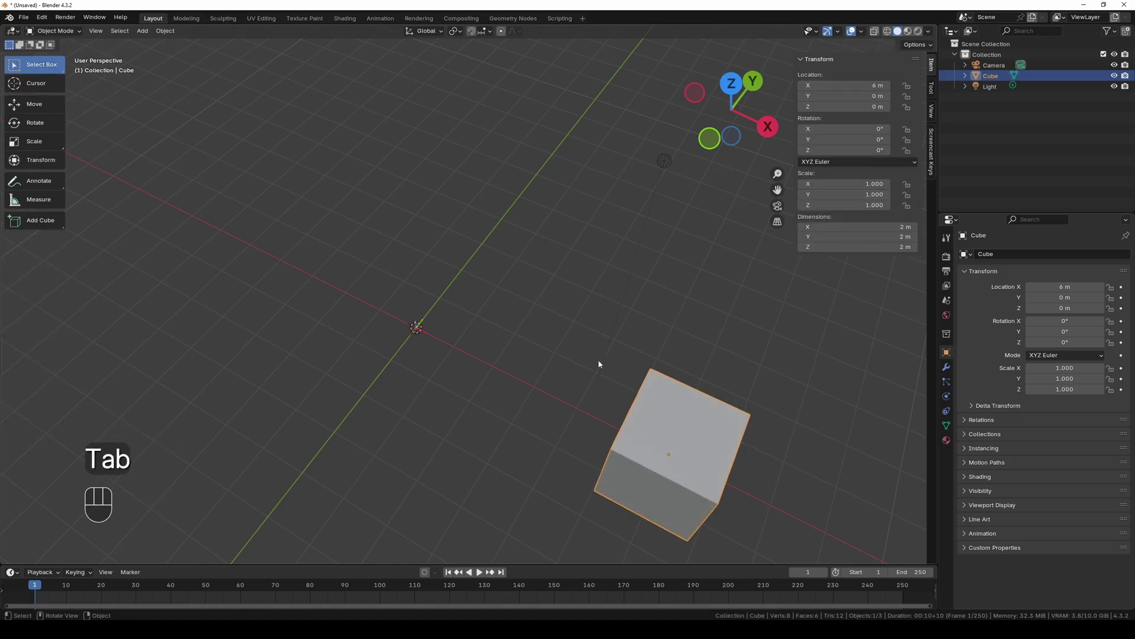
# - Move the whole cube −6 m along global X to the world origin and select it
pyautogui.press('g')
pyautogui.press('x')
pyautogui.press('-')
pyautogui.press('6')
pyautogui.press('Return')
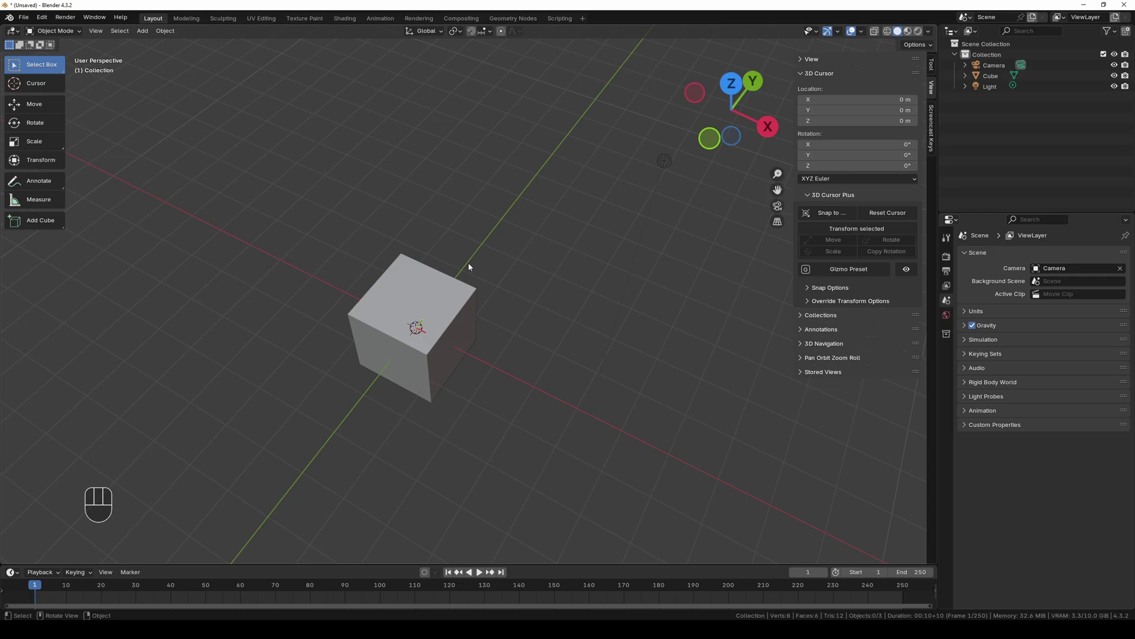
pyautogui.click(419, 304)
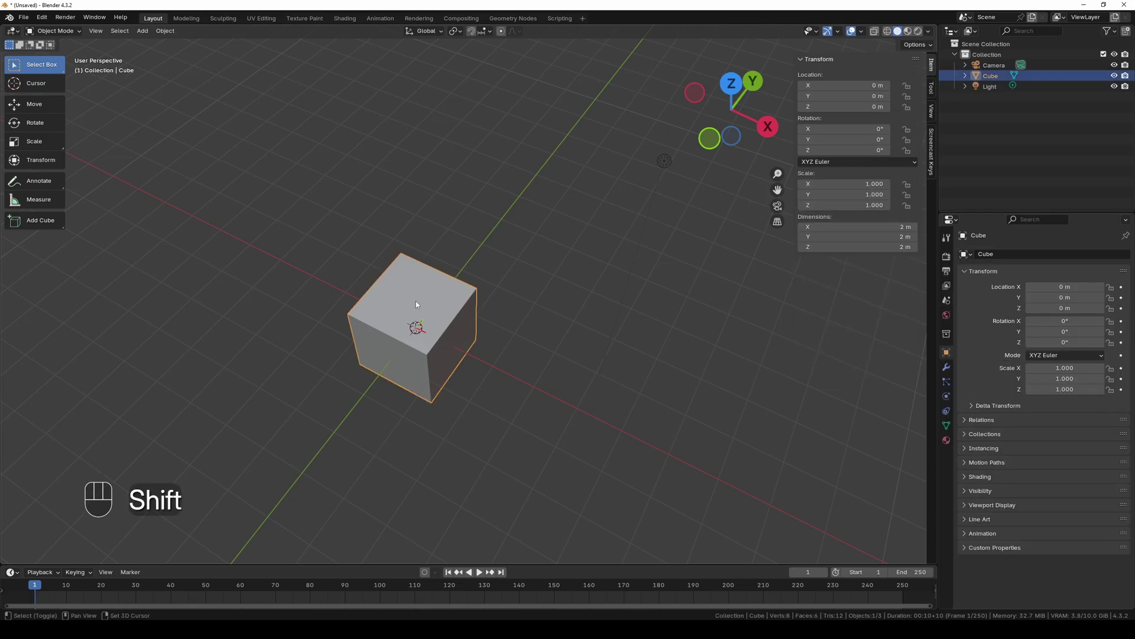
# - Duplicate the cube as Cube.001 and move the copy 5 m along X beside the original
pyautogui.press('shift+d')
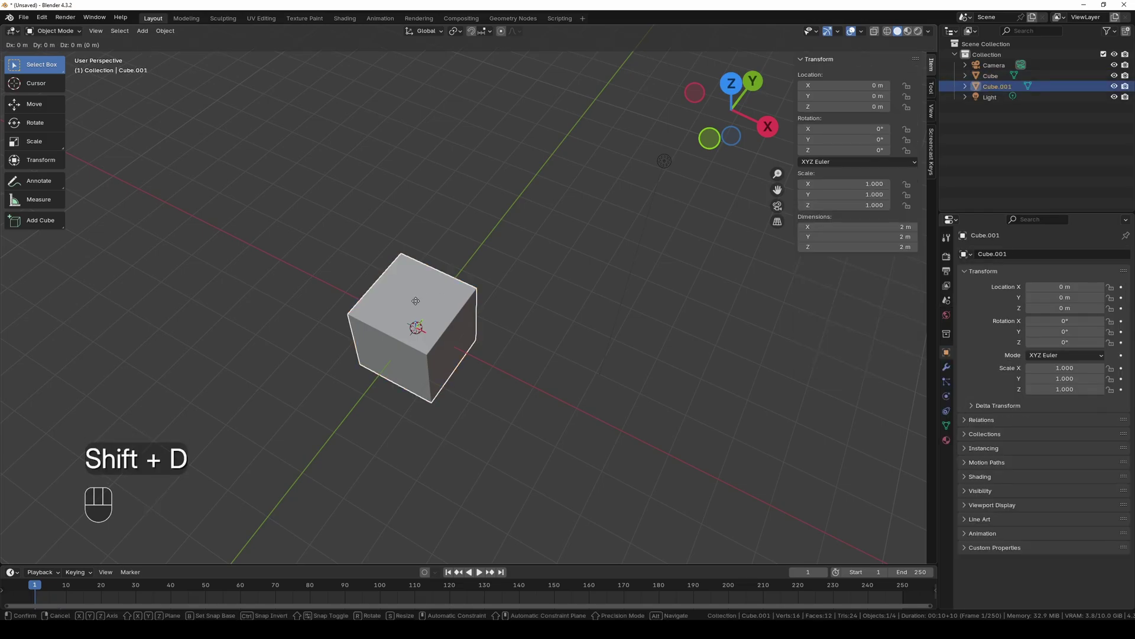
pyautogui.press('Escape')
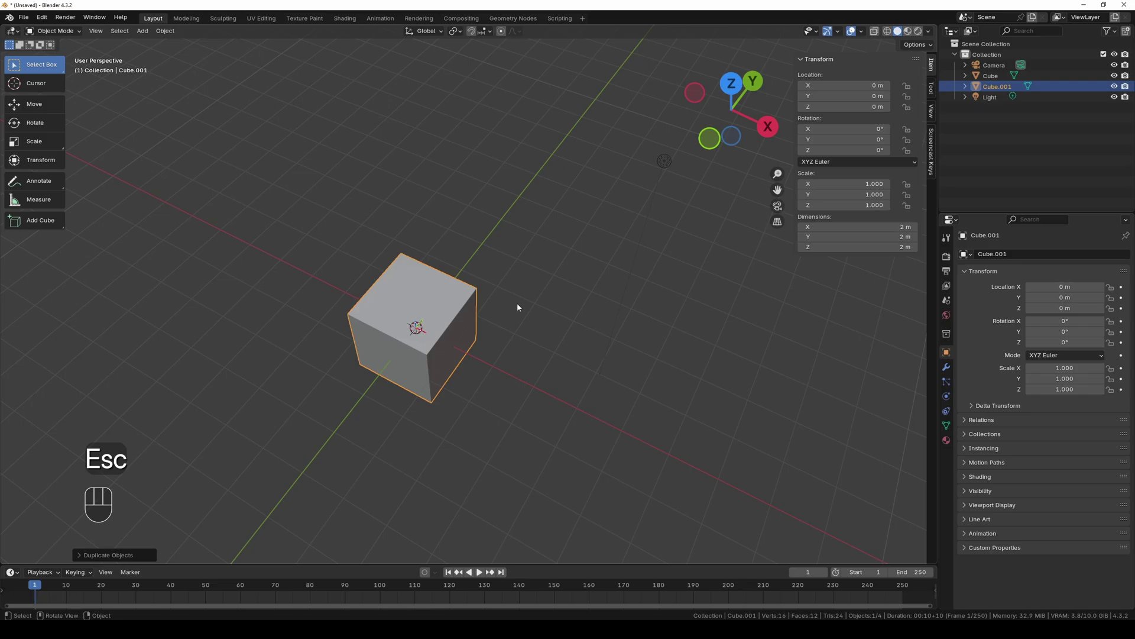
pyautogui.press('g')
pyautogui.press('x')
pyautogui.press('5')
pyautogui.press('Return')
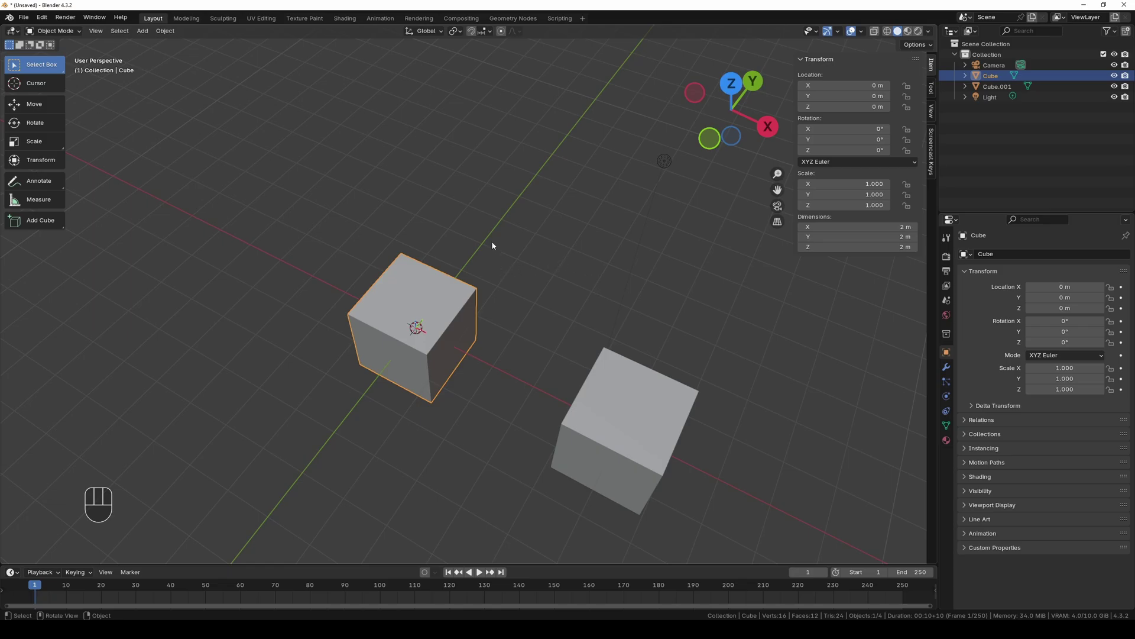
pyautogui.moveTo(457, 38); pyautogui.dragTo(512, 165)
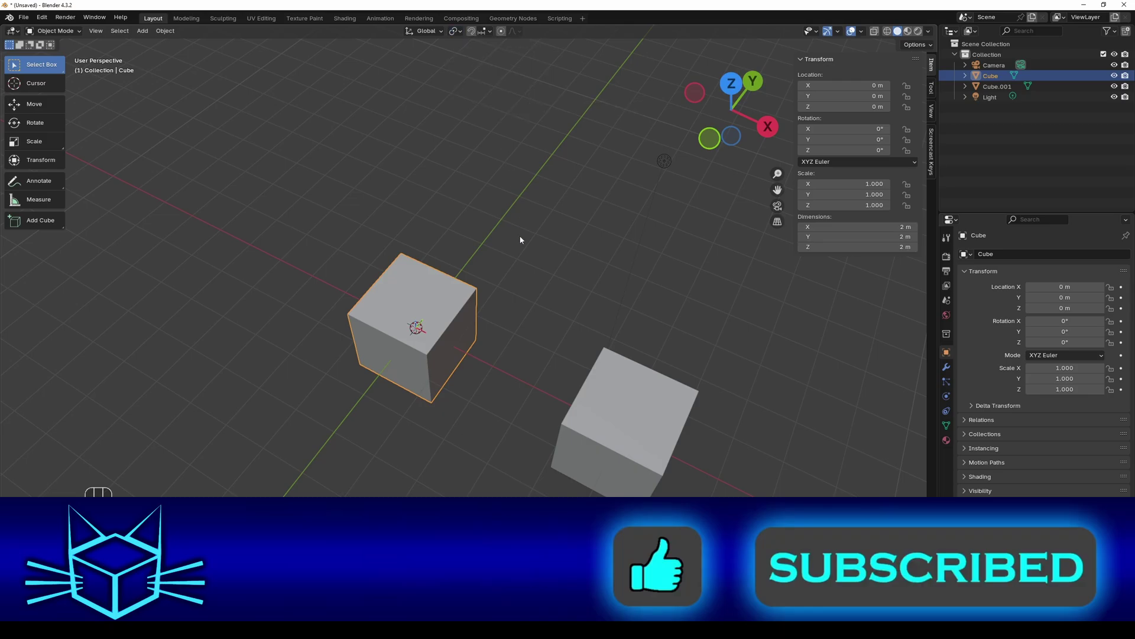
pyautogui.press('s')
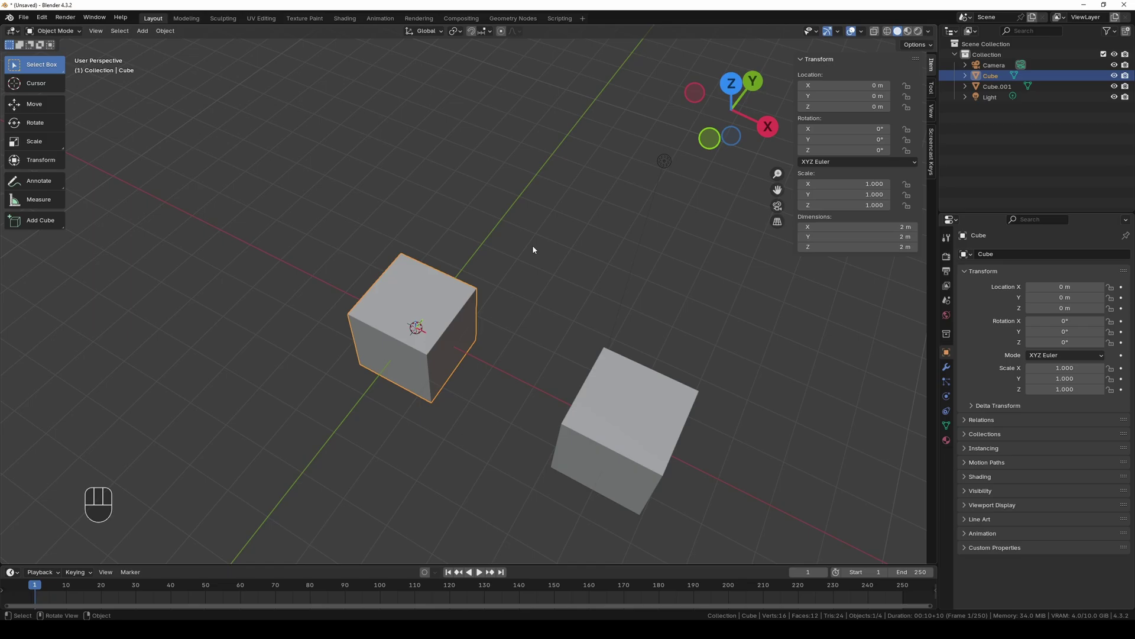
# - Move the original cube 2 m along global X
pyautogui.press('g')
pyautogui.press('x')
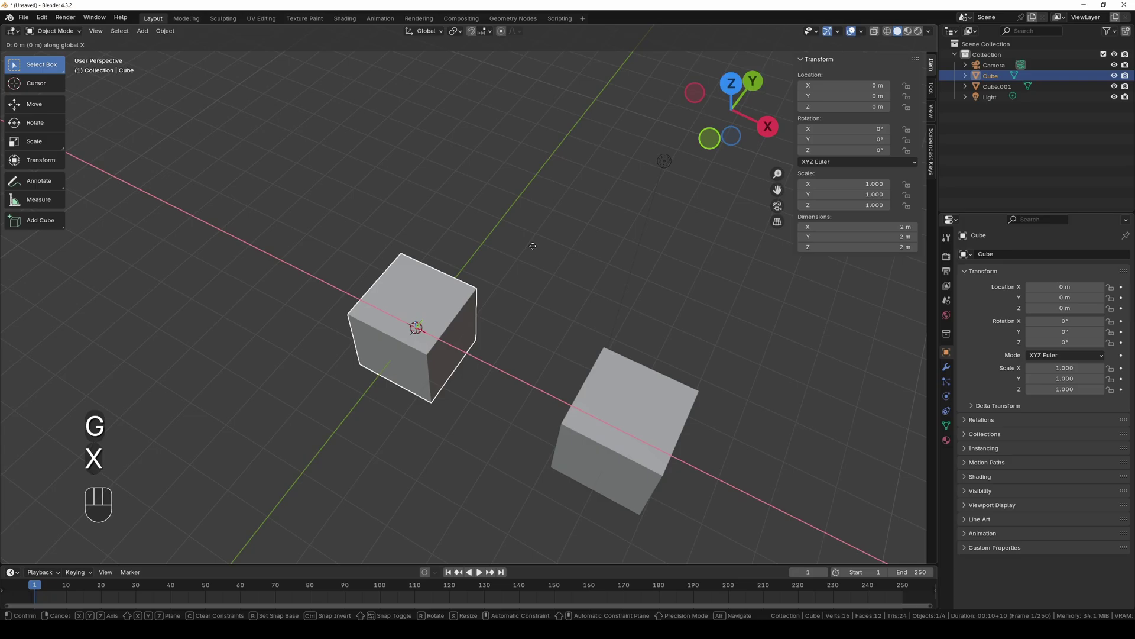
pyautogui.press('2')
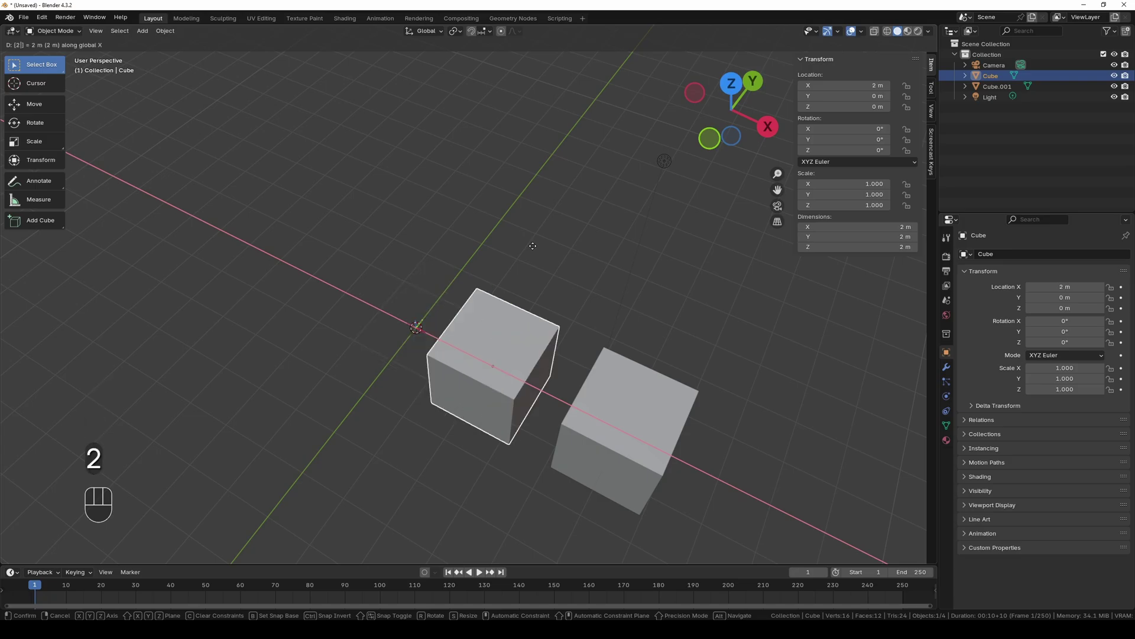
pyautogui.press('Return')
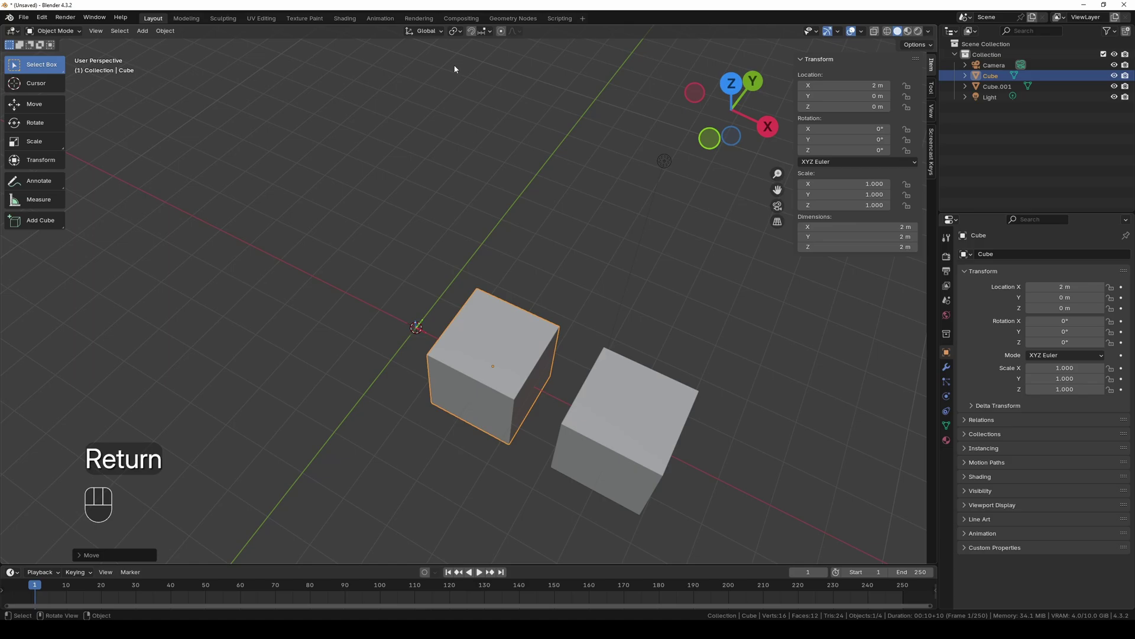
pyautogui.moveTo(457, 37); pyautogui.dragTo(465, 74)
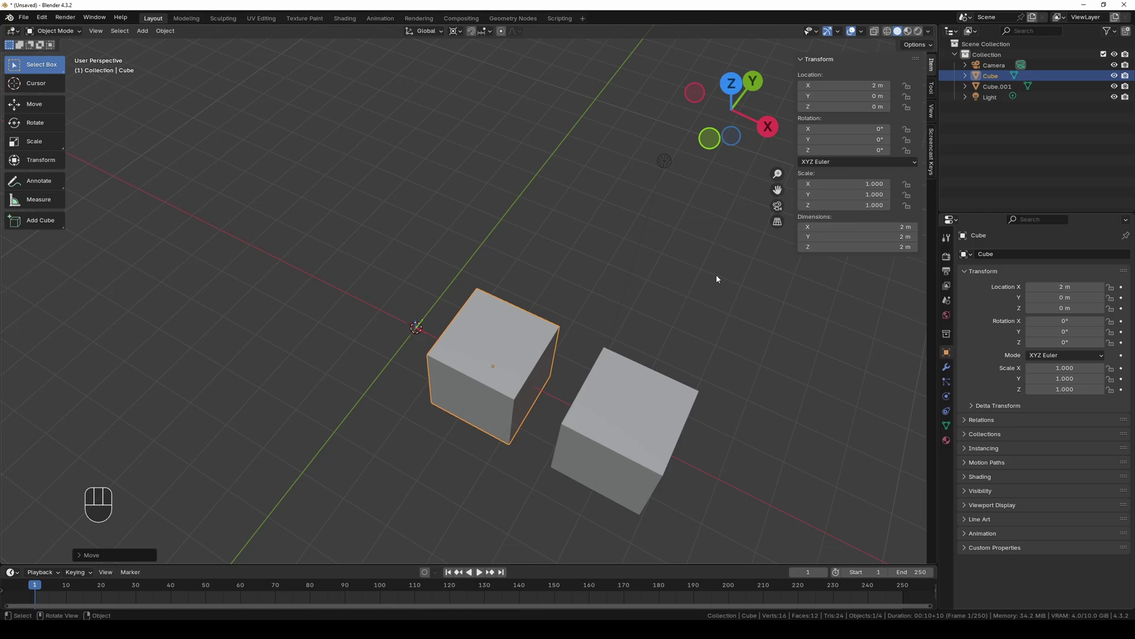
# - Try scaling the cube, cancel, then start rotating it about global Z
pyautogui.press('s')
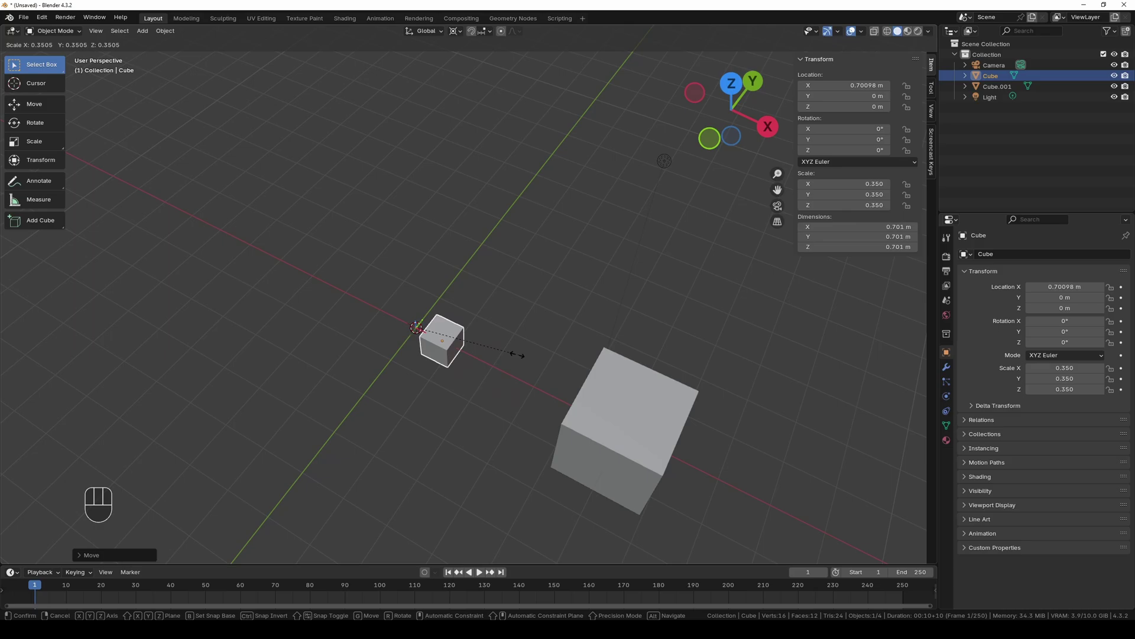
pyautogui.press('Escape')
pyautogui.press('r')
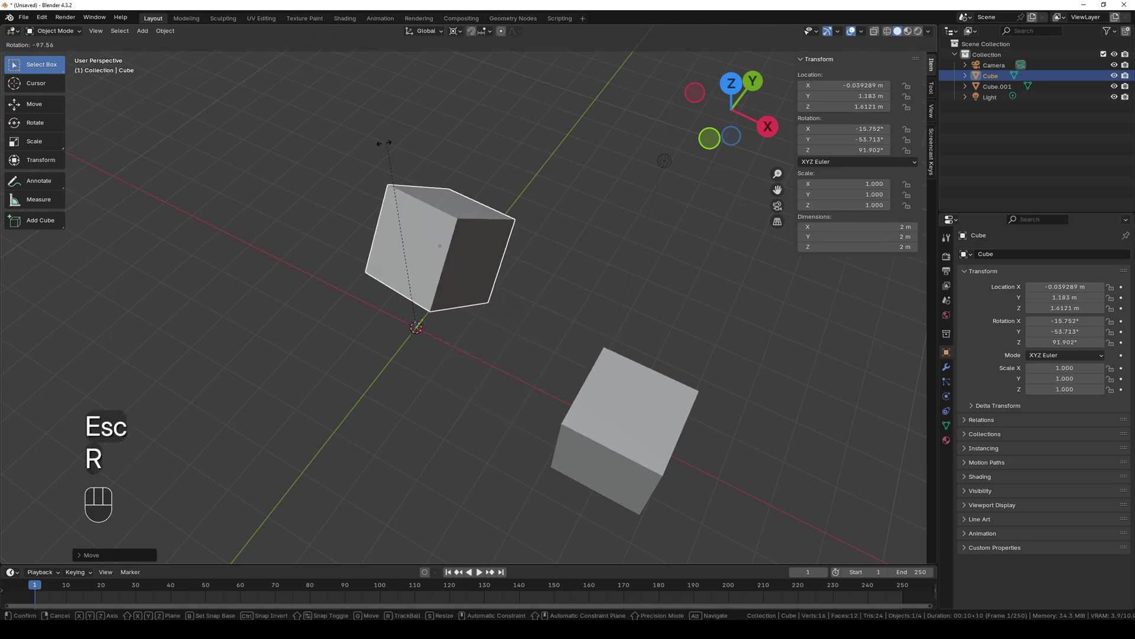
pyautogui.press('z')
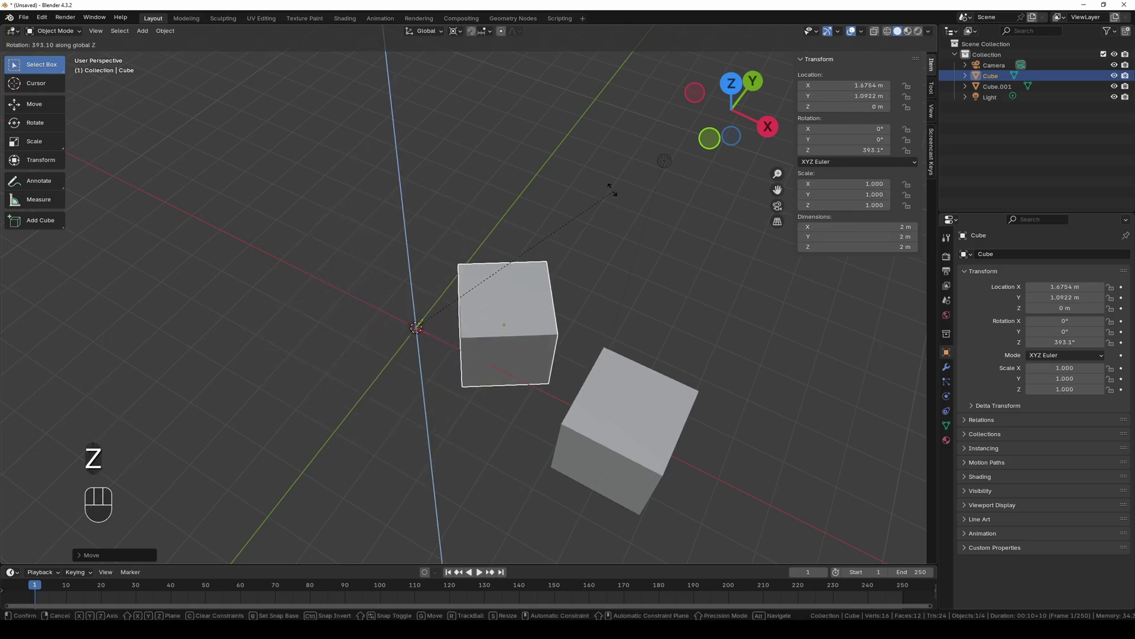
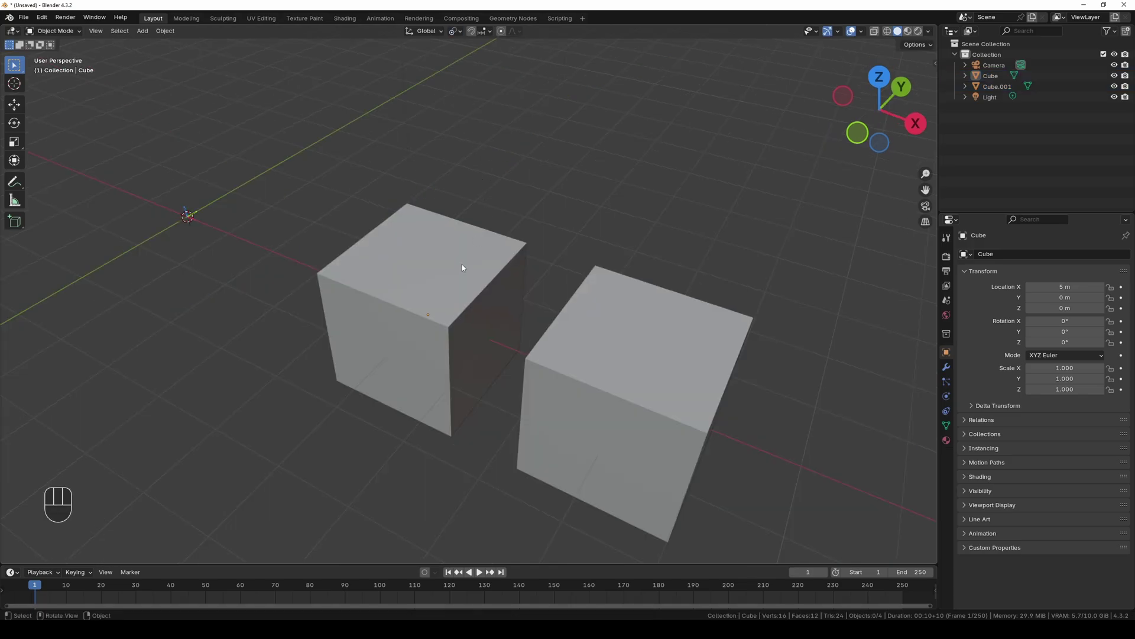
pyautogui.click(463, 268)
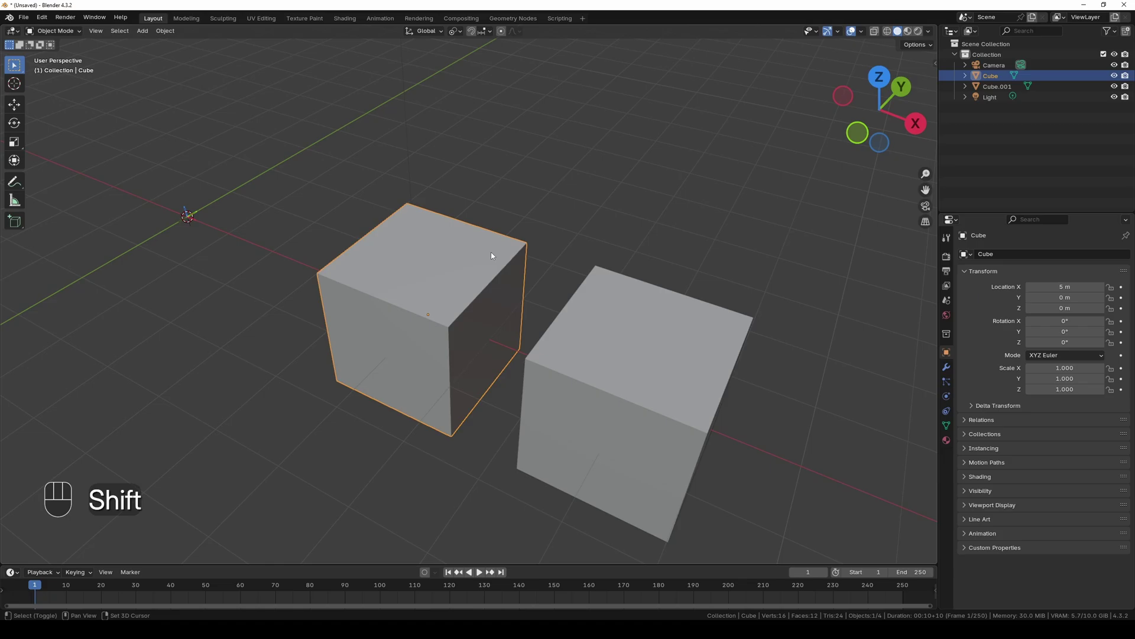
pyautogui.click(618, 315)
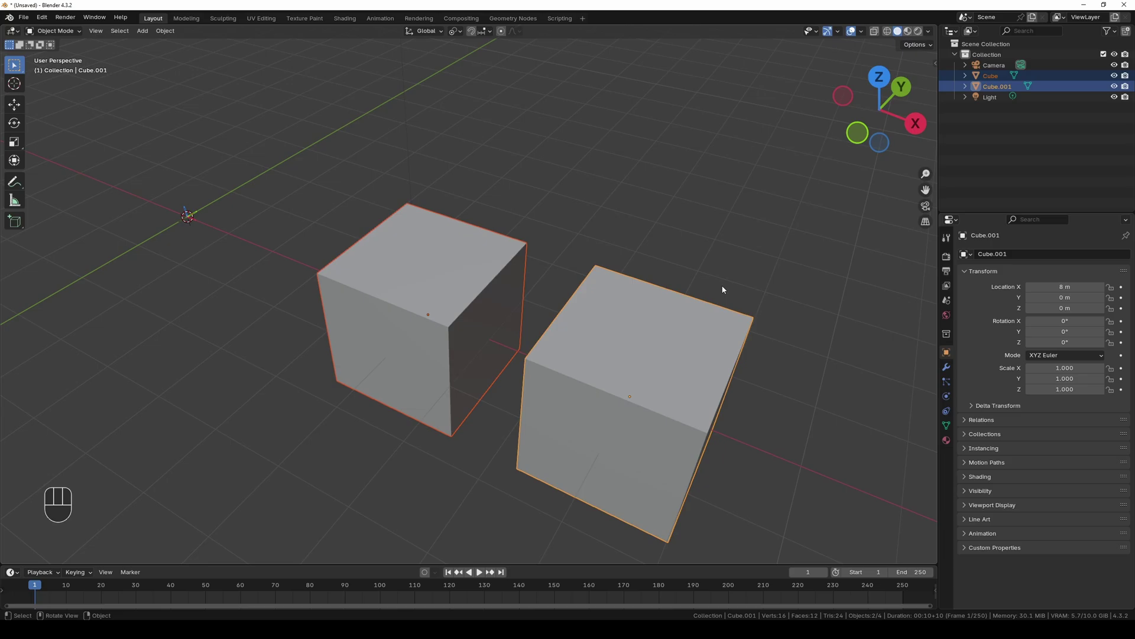
pyautogui.press('s')
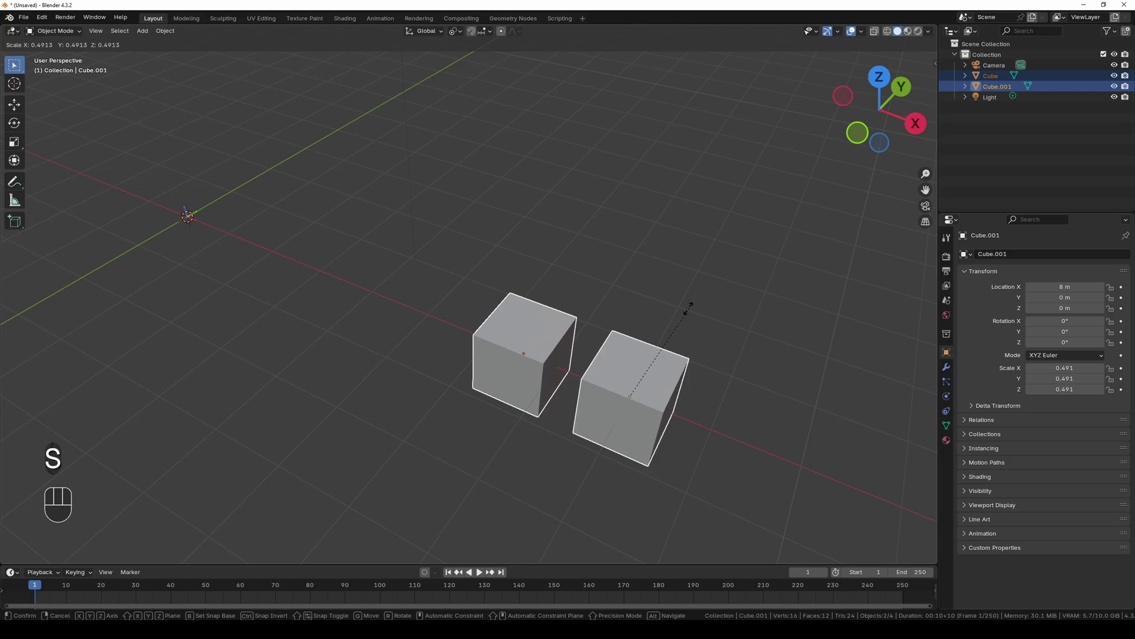
pyautogui.press('Escape')
pyautogui.press('Tab')
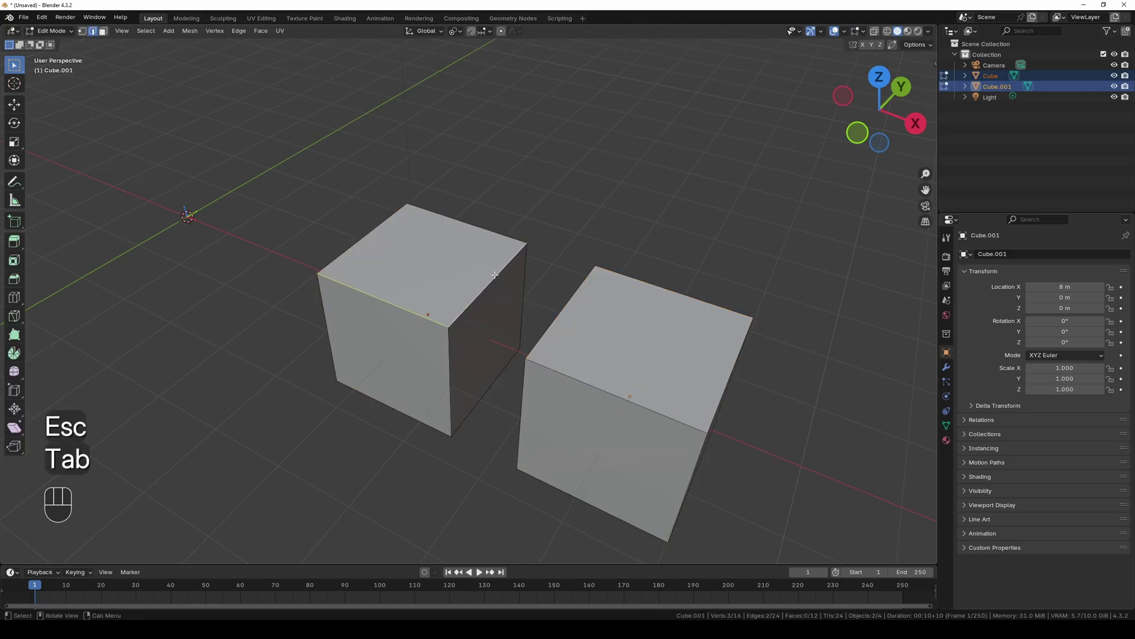
pyautogui.press('1')
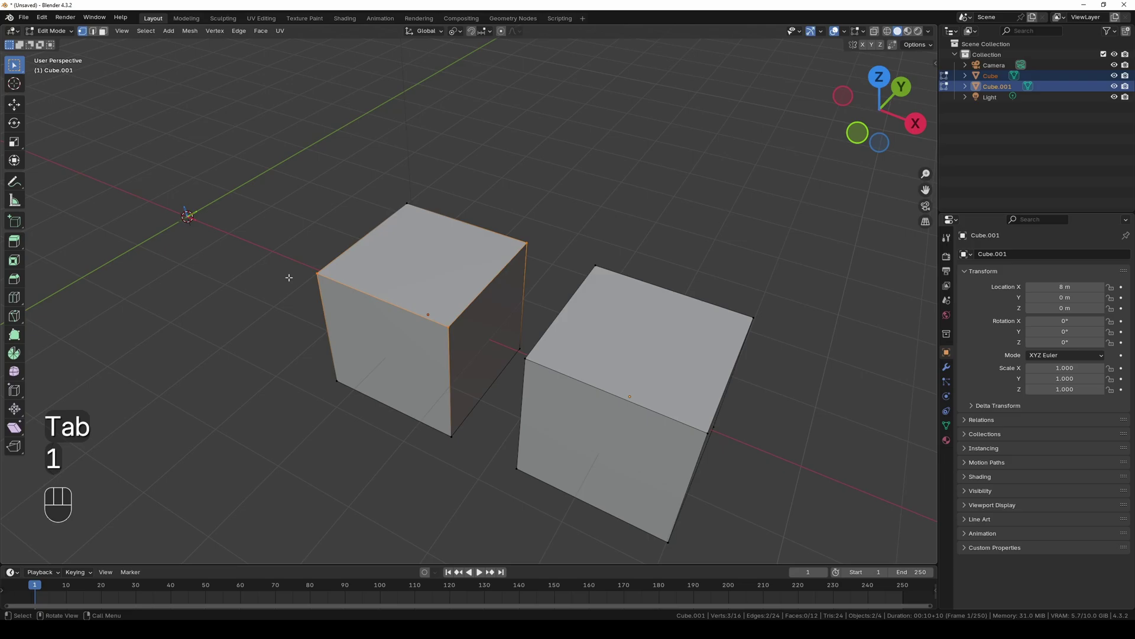
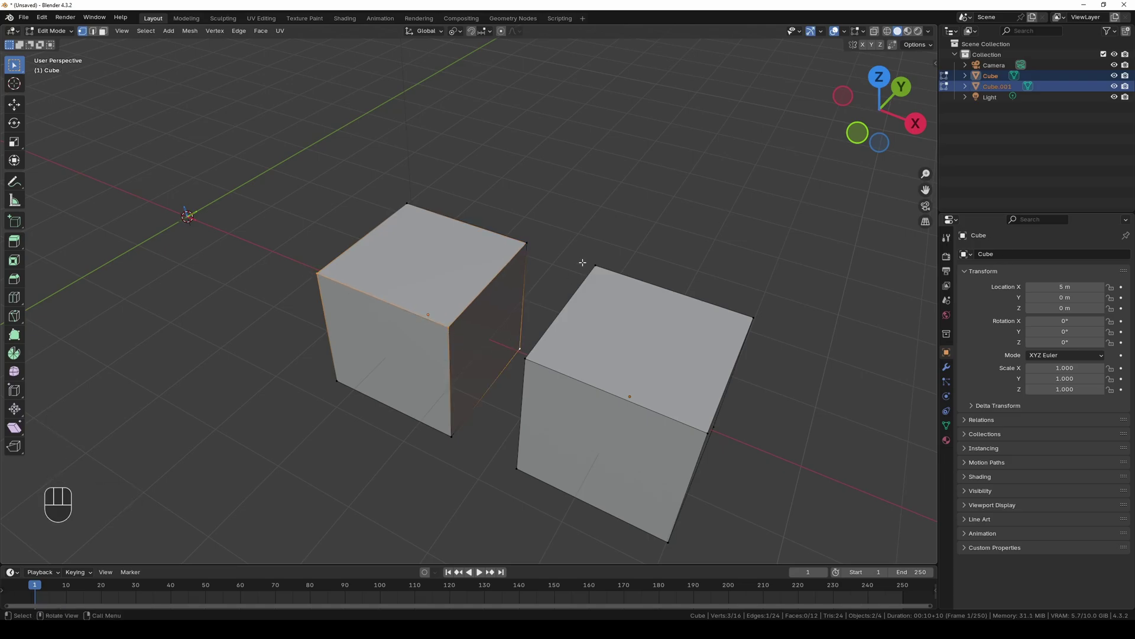
pyautogui.press('s')
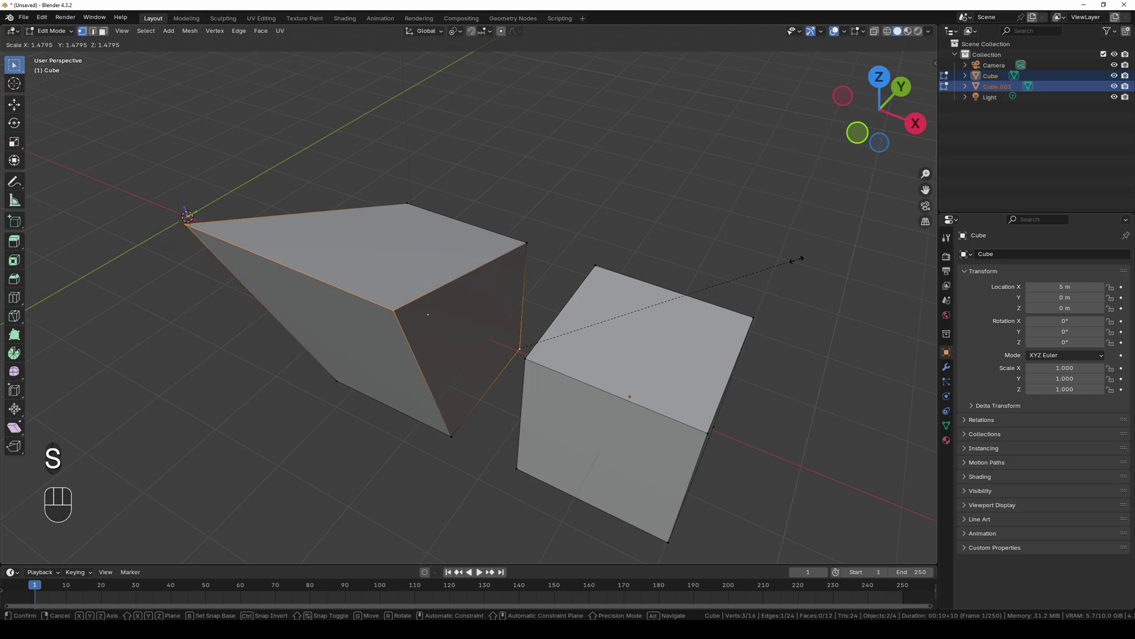
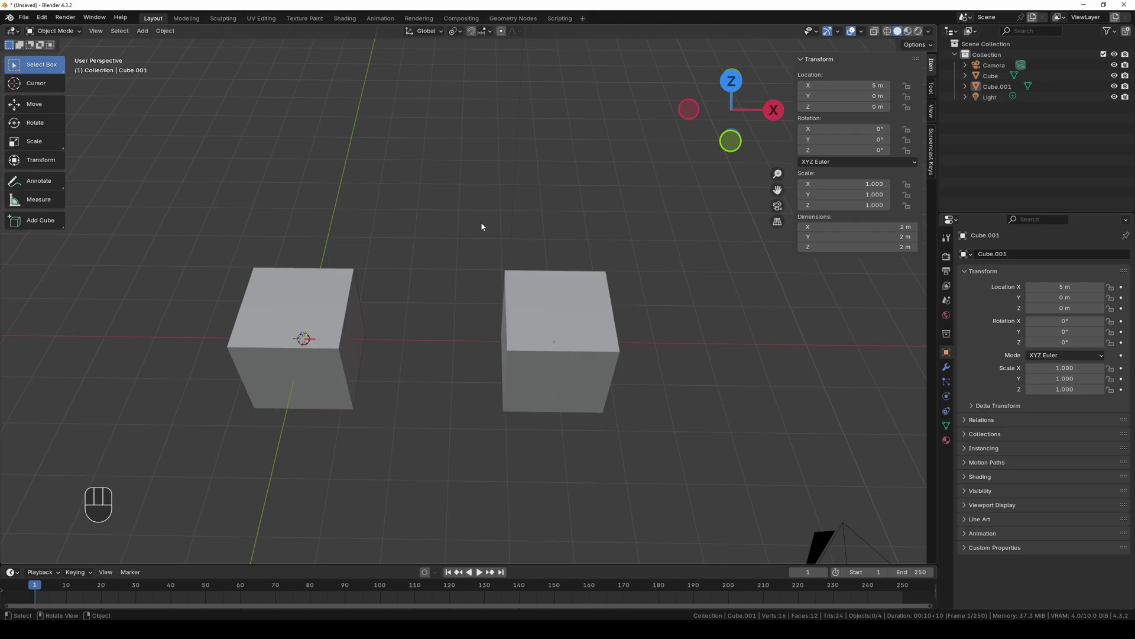
pyautogui.moveTo(460, 37); pyautogui.dragTo(469, 64)
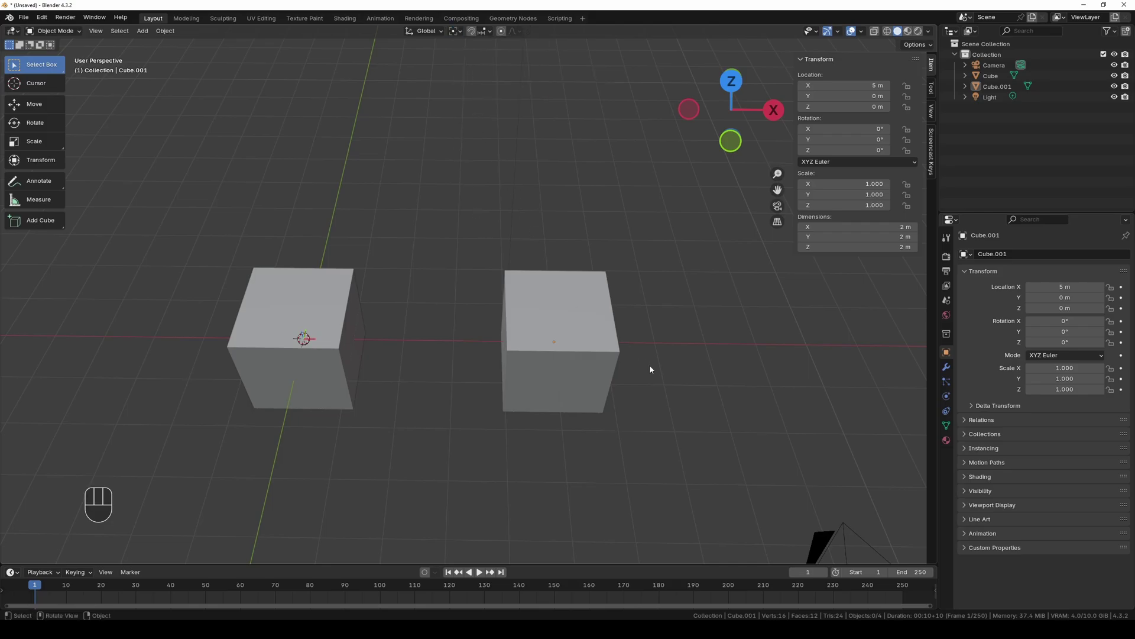
pyautogui.click(712, 355)
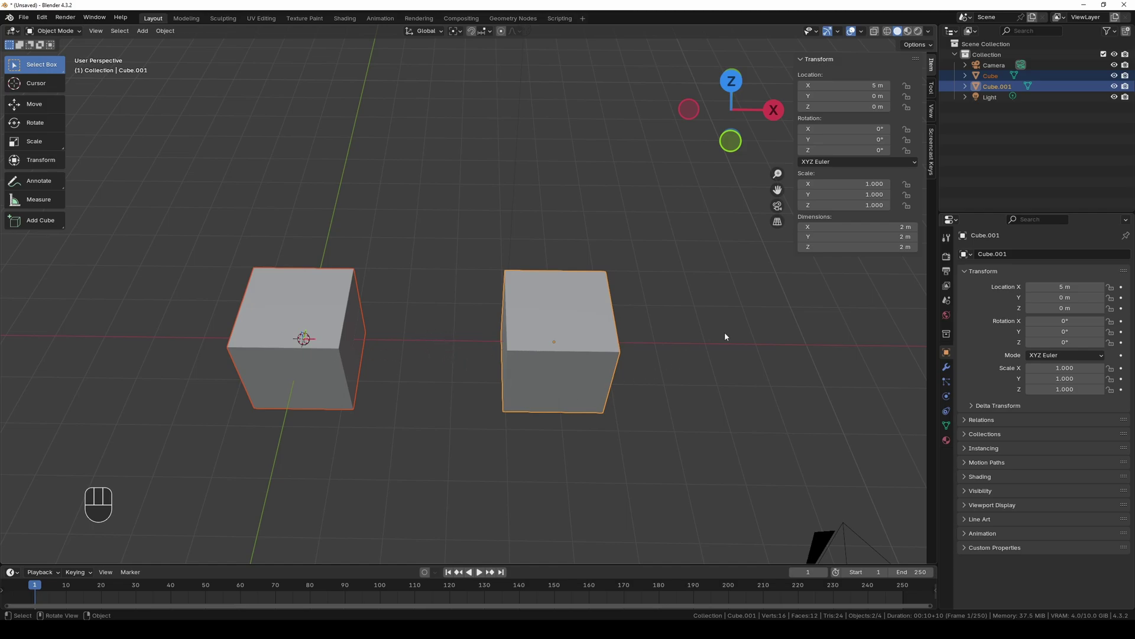
pyautogui.press('s')
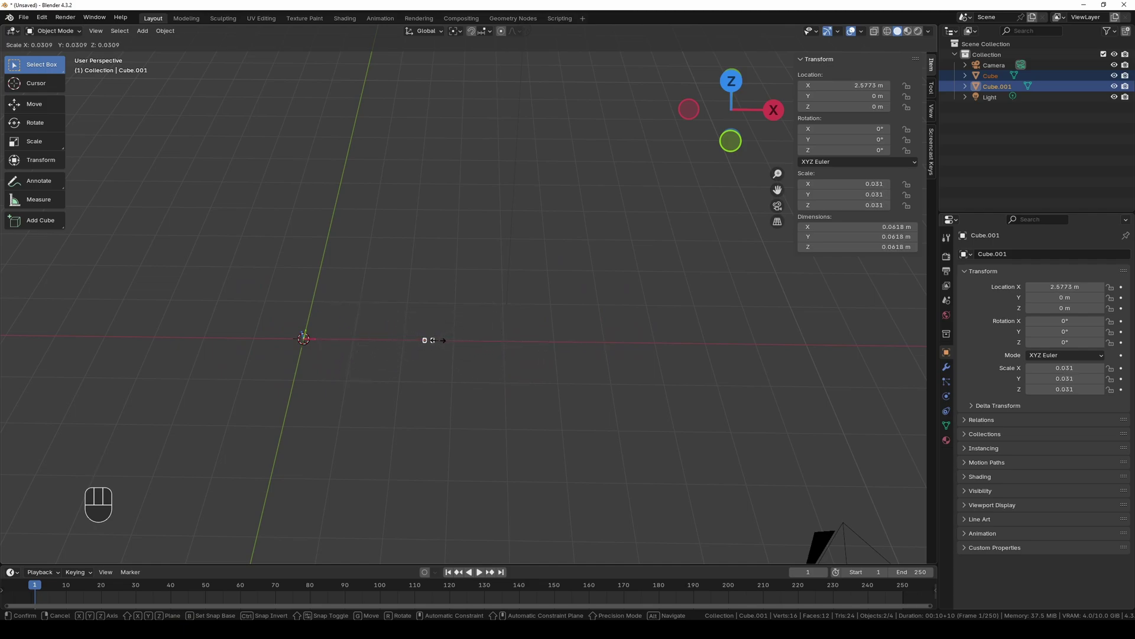
pyautogui.press('Escape')
pyautogui.press('r')
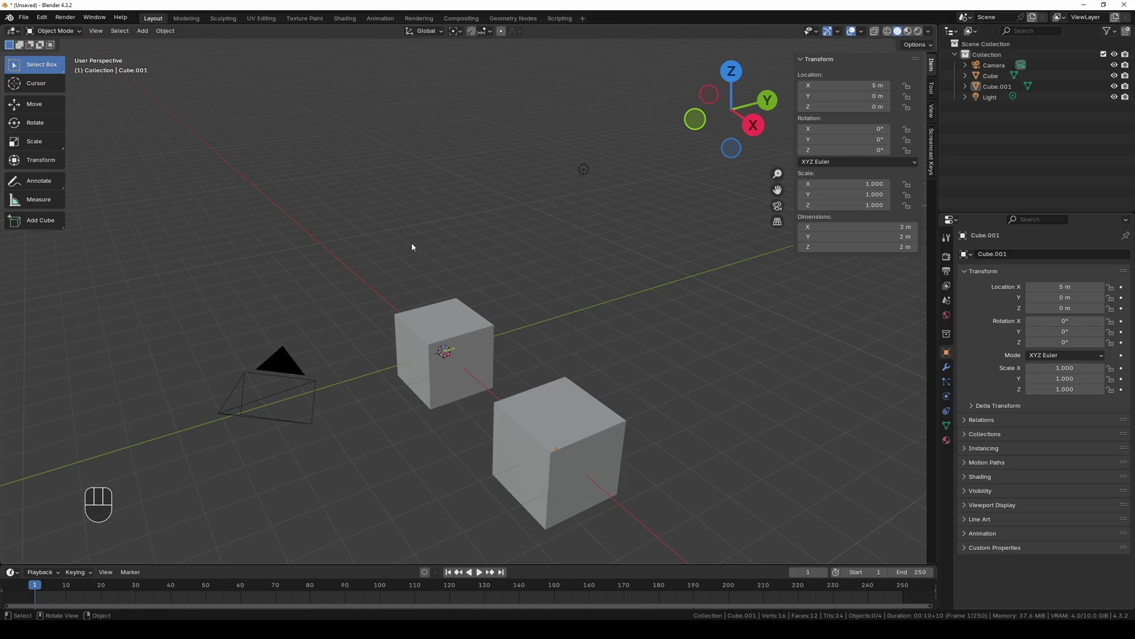
pyautogui.press('!')
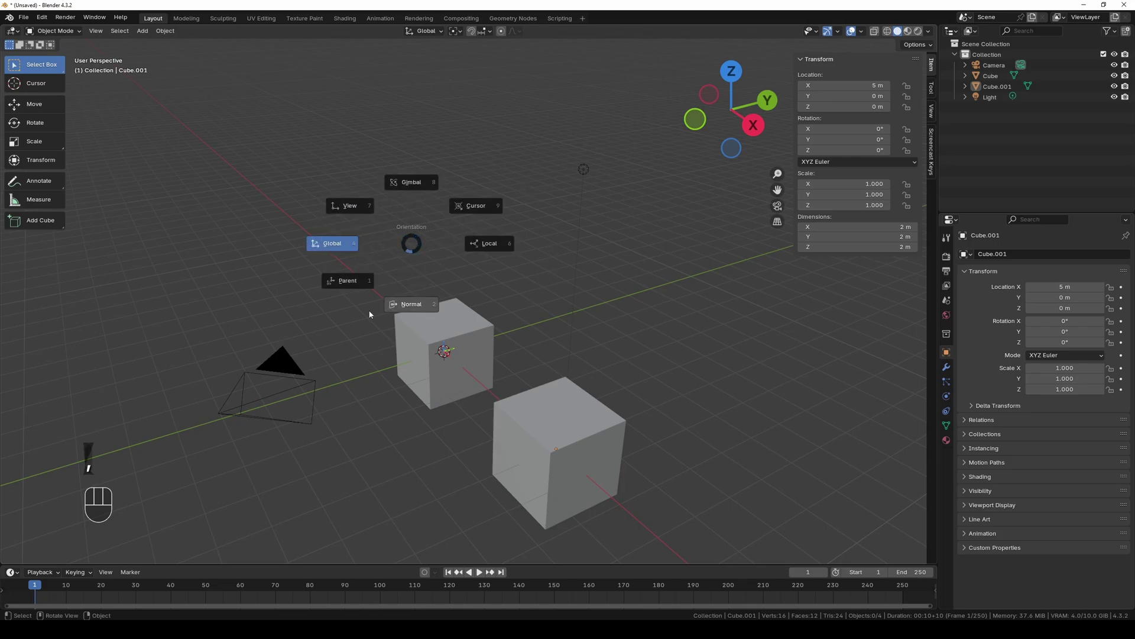
pyautogui.press('!')
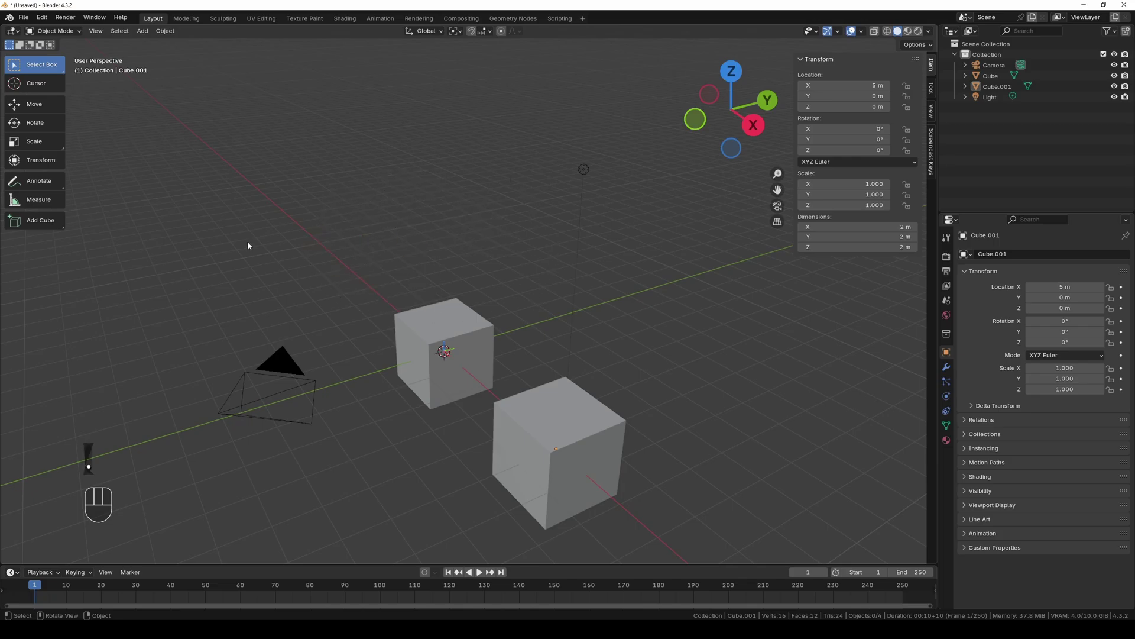